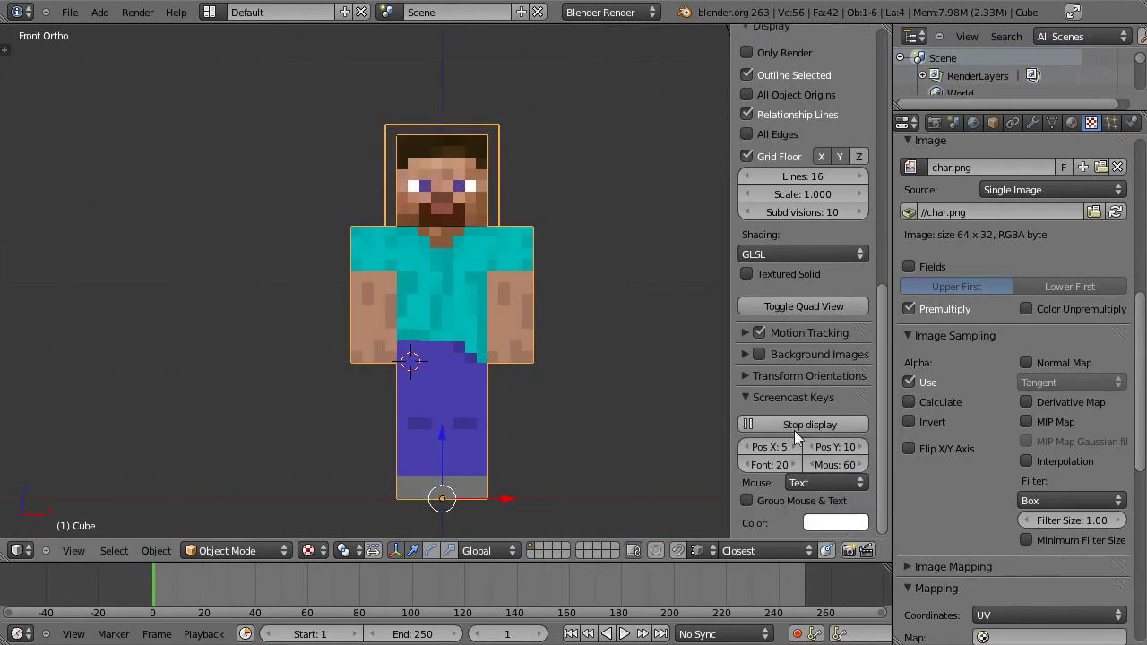
# Inspect the textured Steve model from the front and around, and bring its transform values into view.
pyautogui.scroll(3)
pyautogui.scroll(-3)
pyautogui.press('KP_1')
pyautogui.middleClick(549, 207)
pyautogui.scroll(-3)
pyautogui.middleClick(416, 294)
pyautogui.scroll(-3)
pyautogui.middleClick(462, 272)
pyautogui.middleClick(497, 326)
pyautogui.middleClick(409, 314)
pyautogui.rightClick(455, 354)
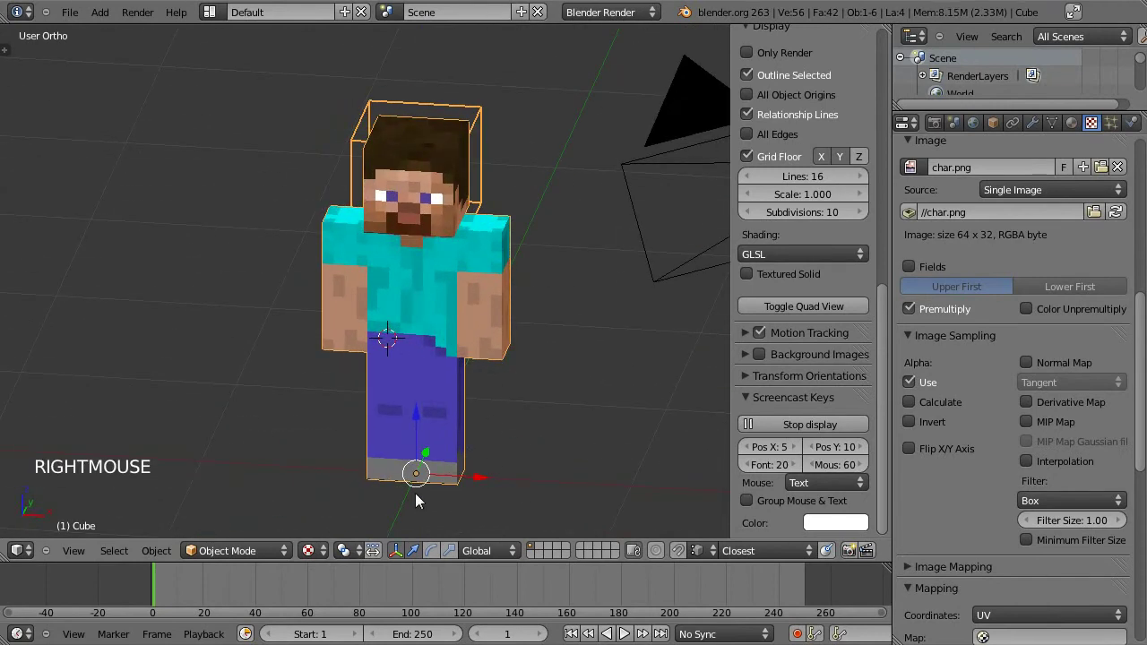
pyautogui.scroll(3)
pyautogui.scroll(3)
pyautogui.click(790, 33)
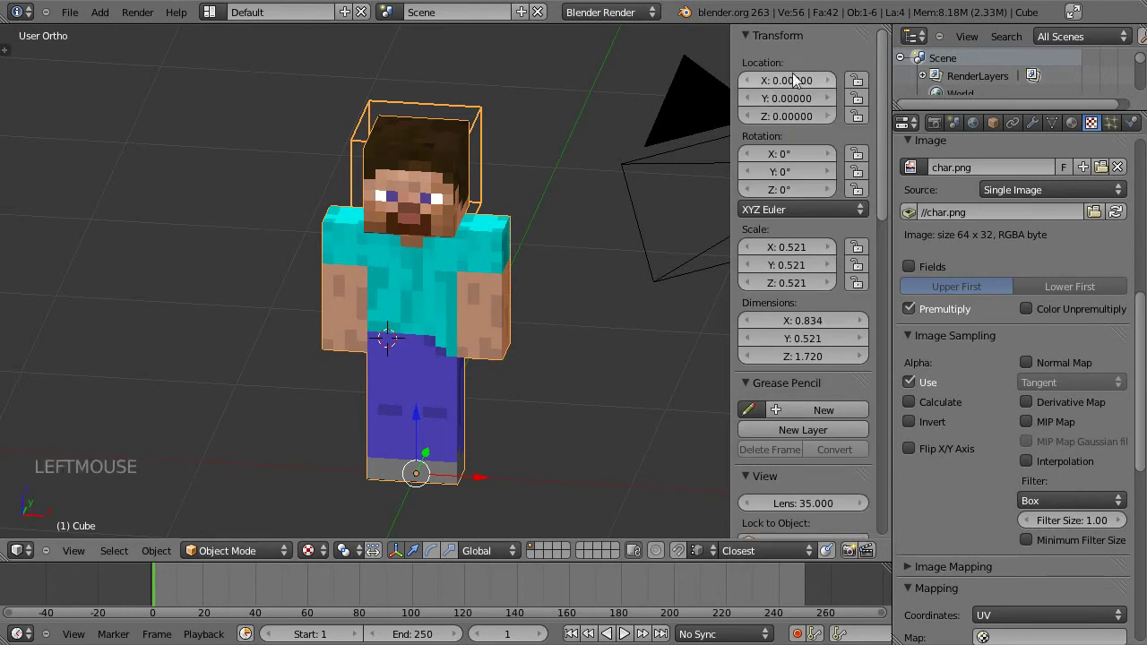
# Clear the object's location with Alt+G and snap the 3D cursor to the world origin via Cursor to Center.
pyautogui.middleClick(539, 359)
pyautogui.press('alt+g')
pyautogui.middleClick(533, 345)
pyautogui.middleClick(532, 369)
pyautogui.middleClick(551, 358)
pyautogui.middleClick(540, 426)
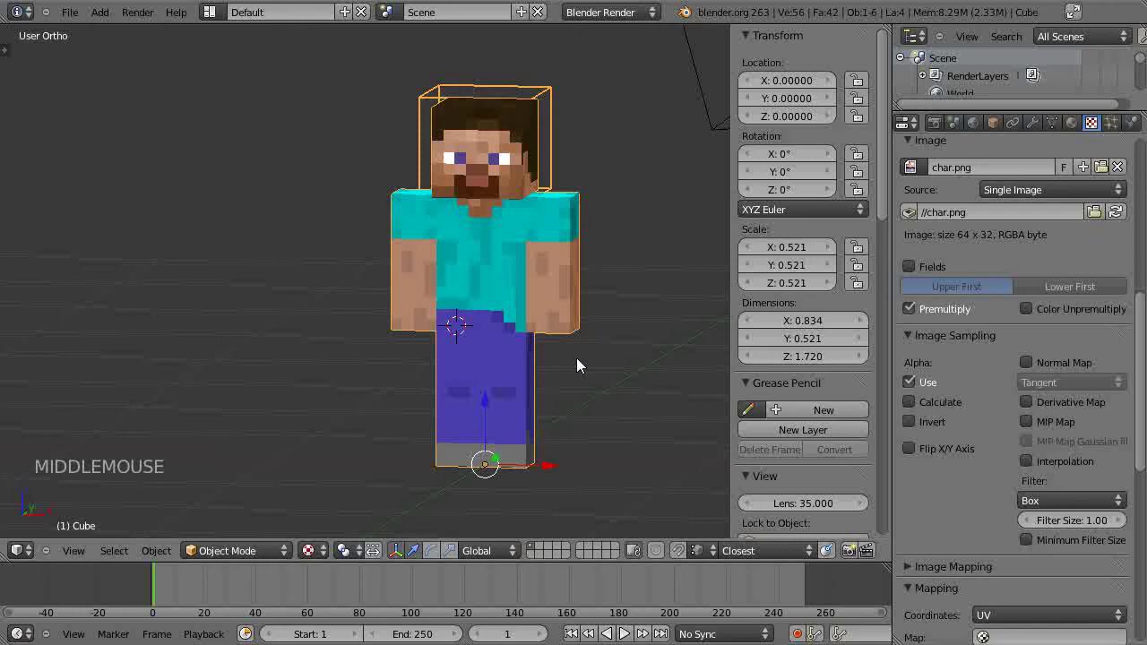
pyautogui.press('shift+s')
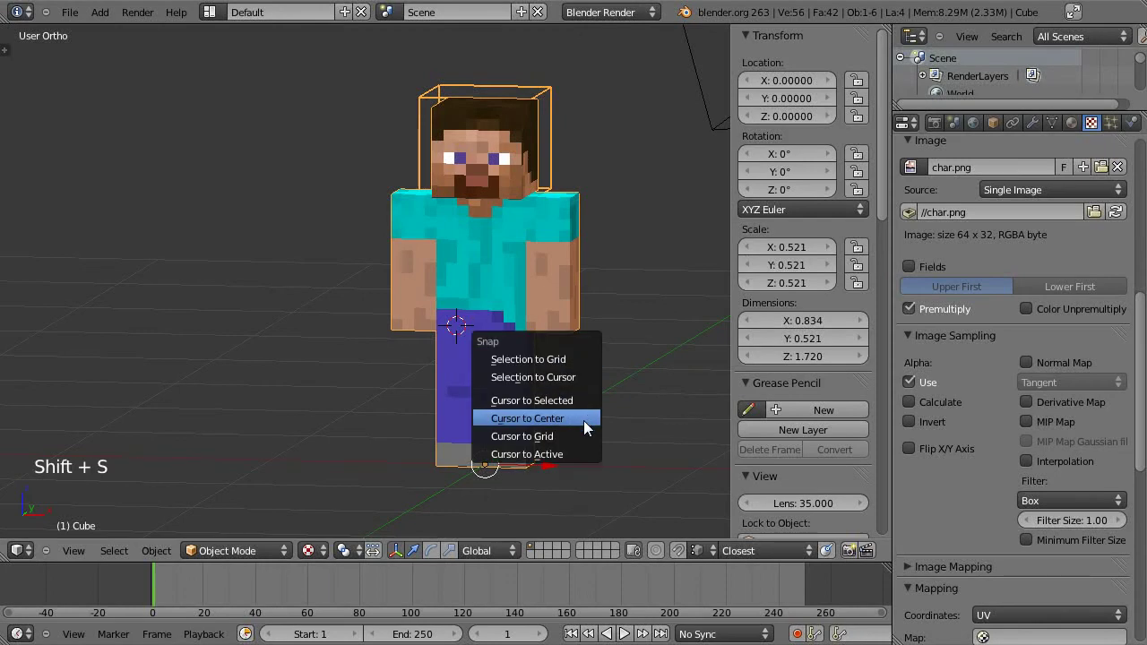
pyautogui.middleClick(566, 382)
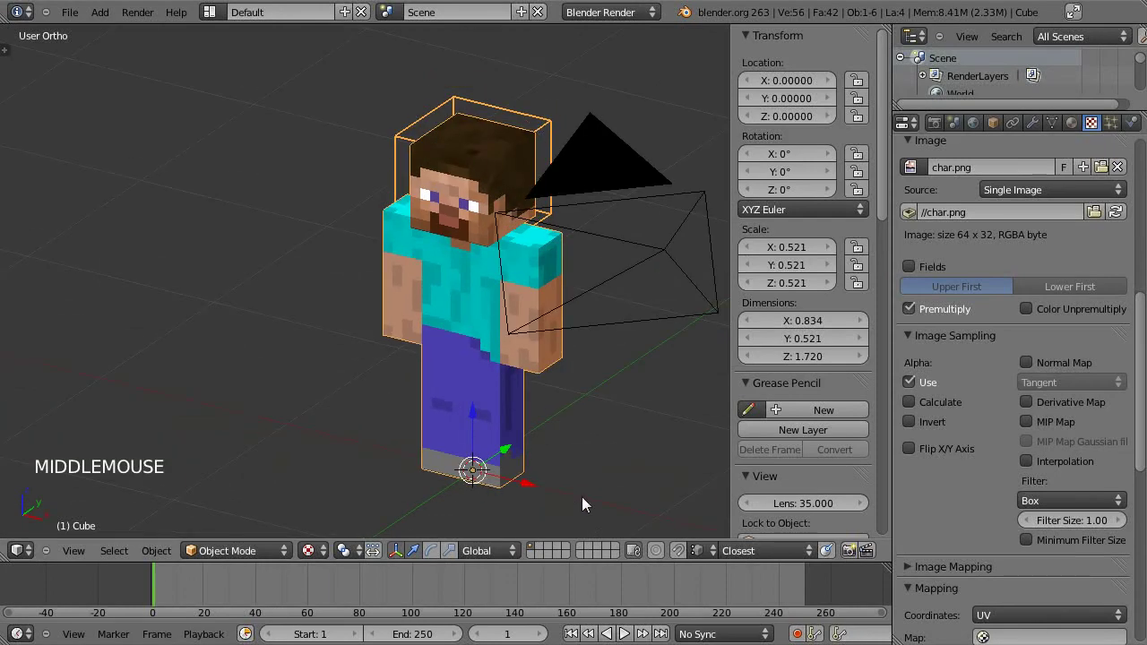
pyautogui.middleClick(445, 420)
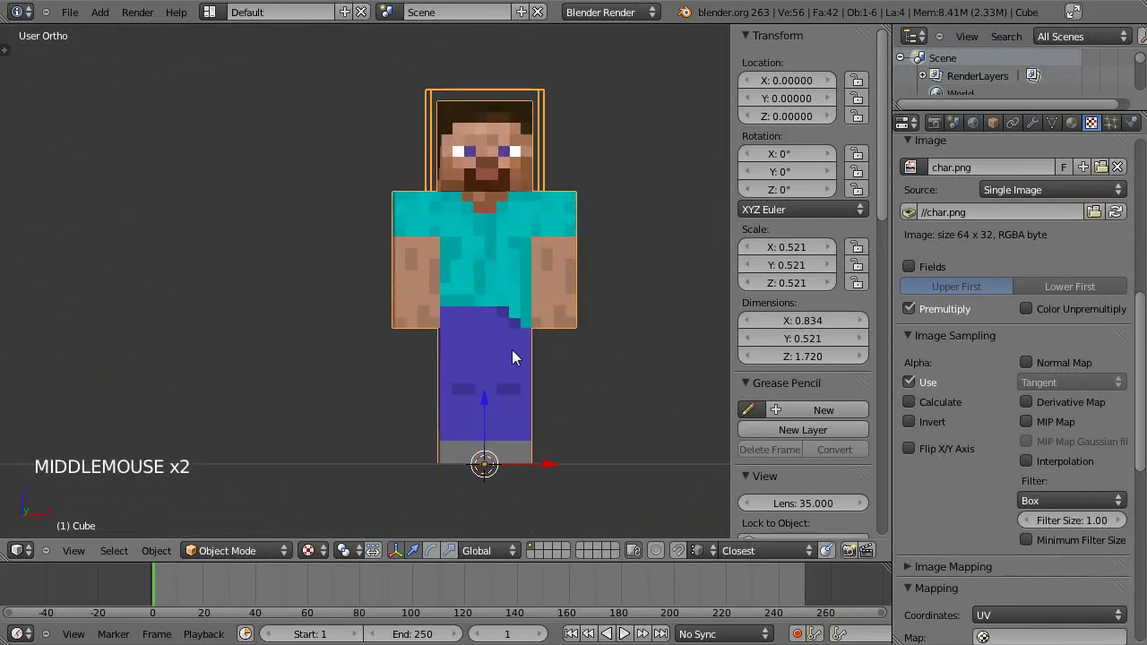
# Add a single-bone armature at the origin in front view and enable X-Ray in its data settings.
pyautogui.press('KP_1')
pyautogui.press('shift+a')
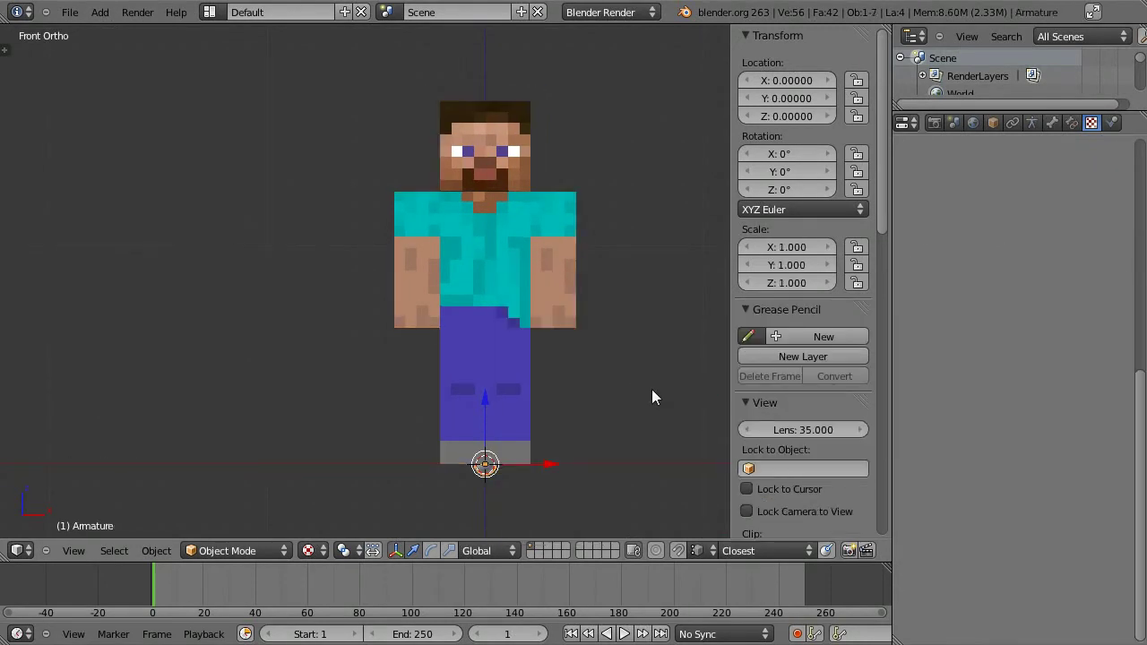
pyautogui.middleClick(620, 419)
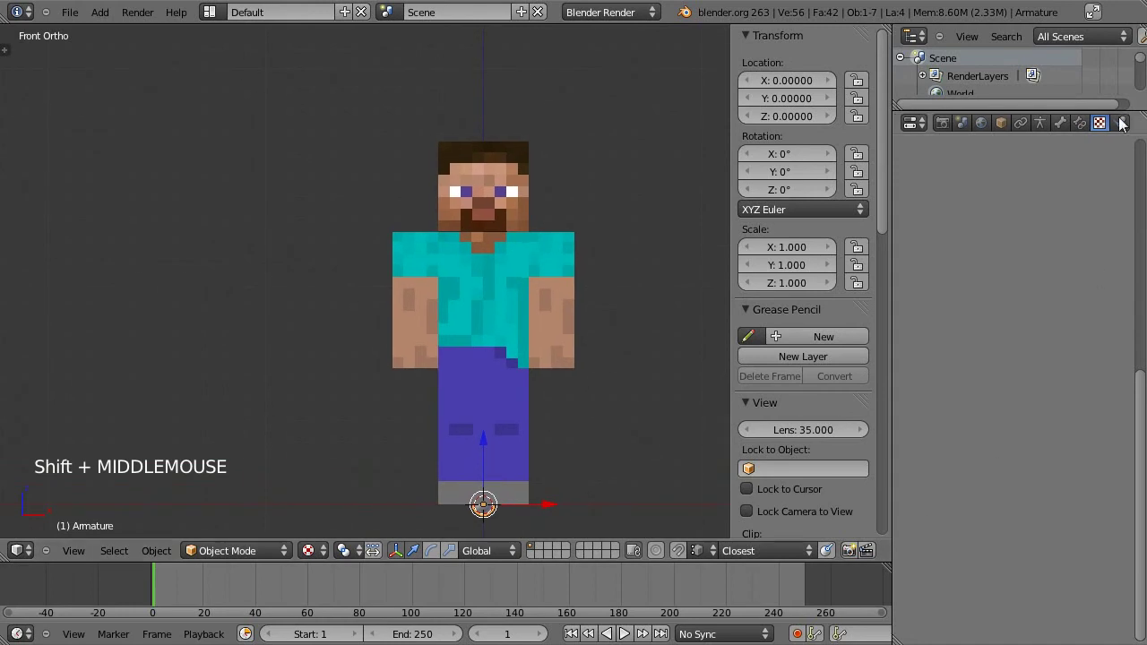
pyautogui.click(1039, 135)
pyautogui.scroll(3)
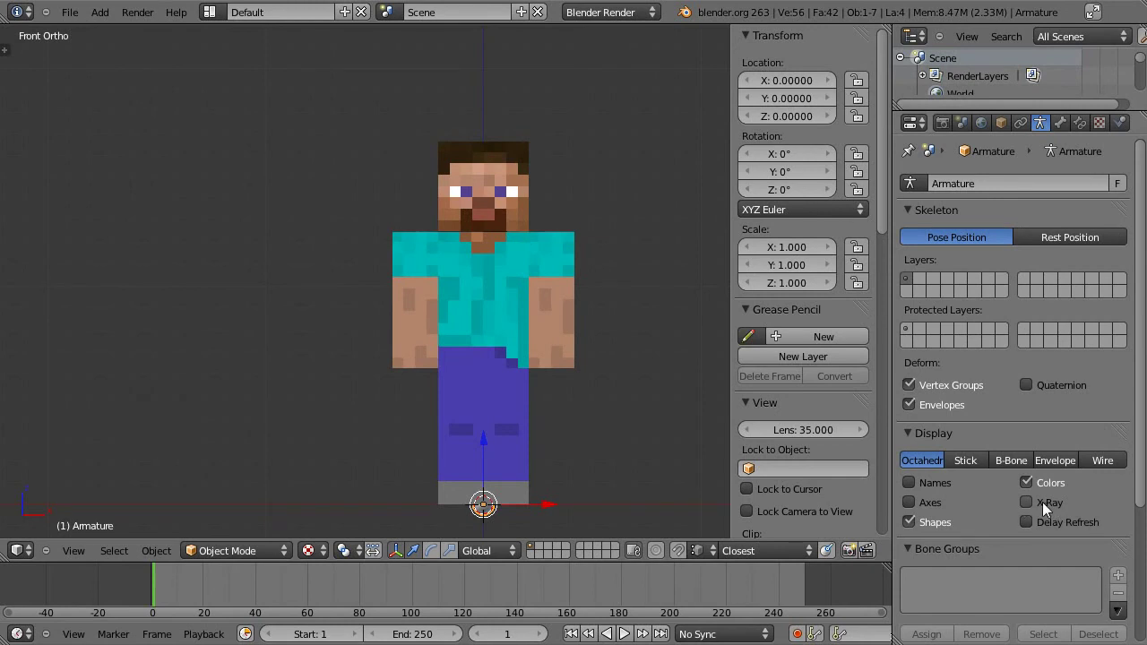
pyautogui.click(1050, 511)
# Switch the viewport to wireframe shading, select the bone and frame the view on Steve's chest.
pyautogui.middleClick(544, 441)
pyautogui.press('z')
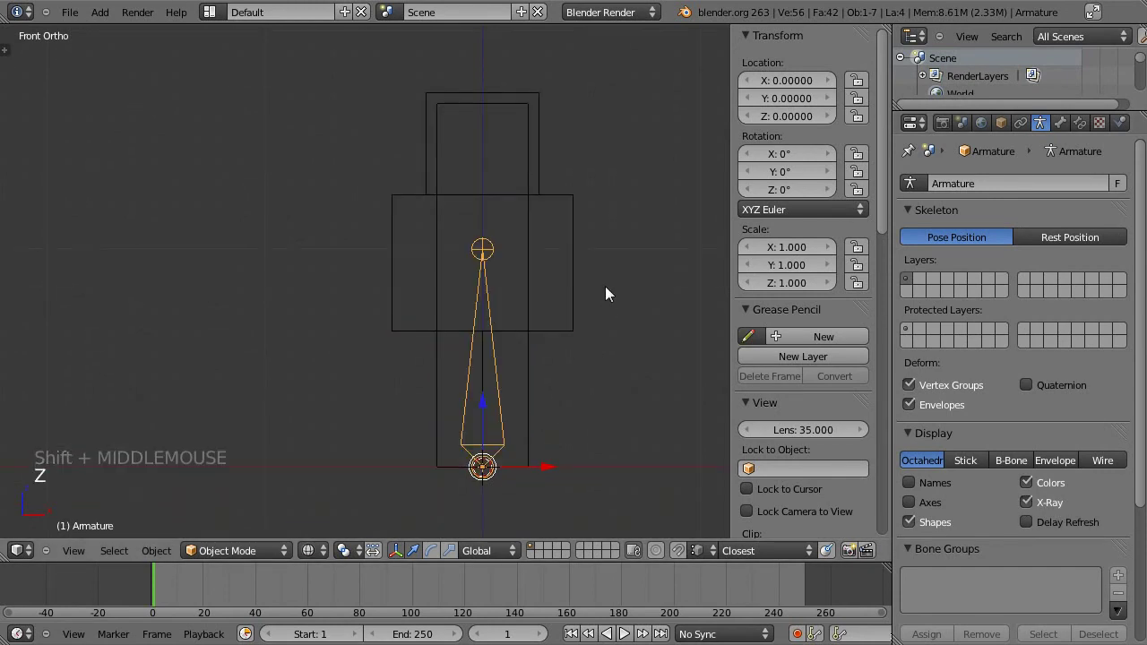
pyautogui.middleClick(489, 286)
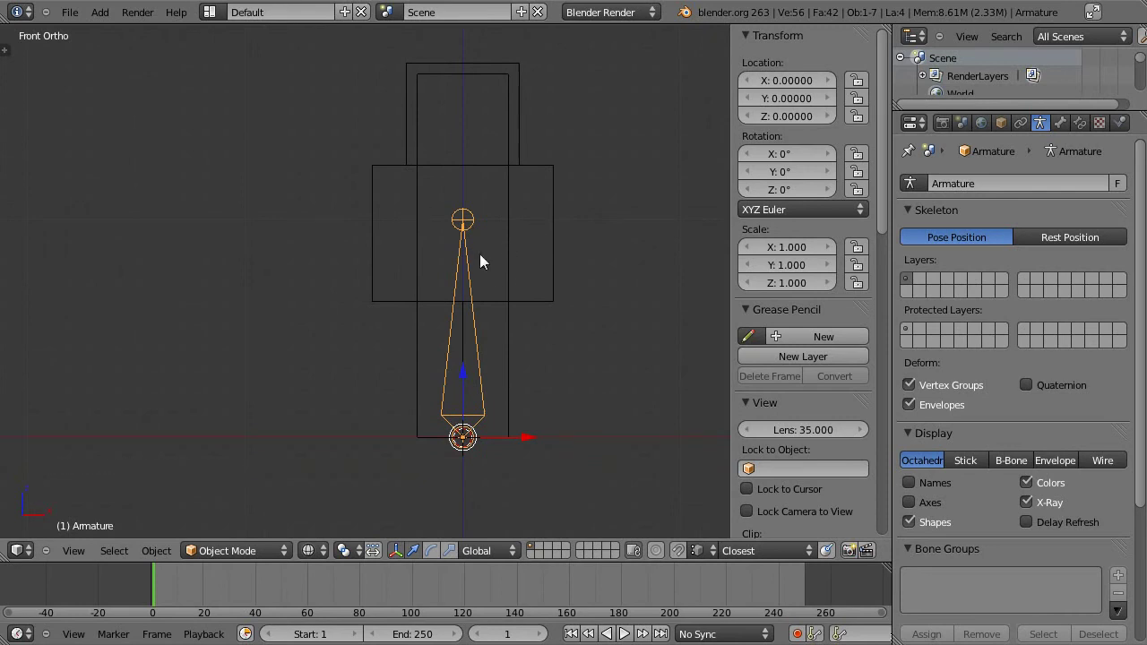
pyautogui.rightClick(463, 257)
pyautogui.scroll(3)
pyautogui.middleClick(494, 345)
pyautogui.click(978, 465)
pyautogui.click(938, 469)
pyautogui.middleClick(518, 323)
pyautogui.middleClick(467, 222)
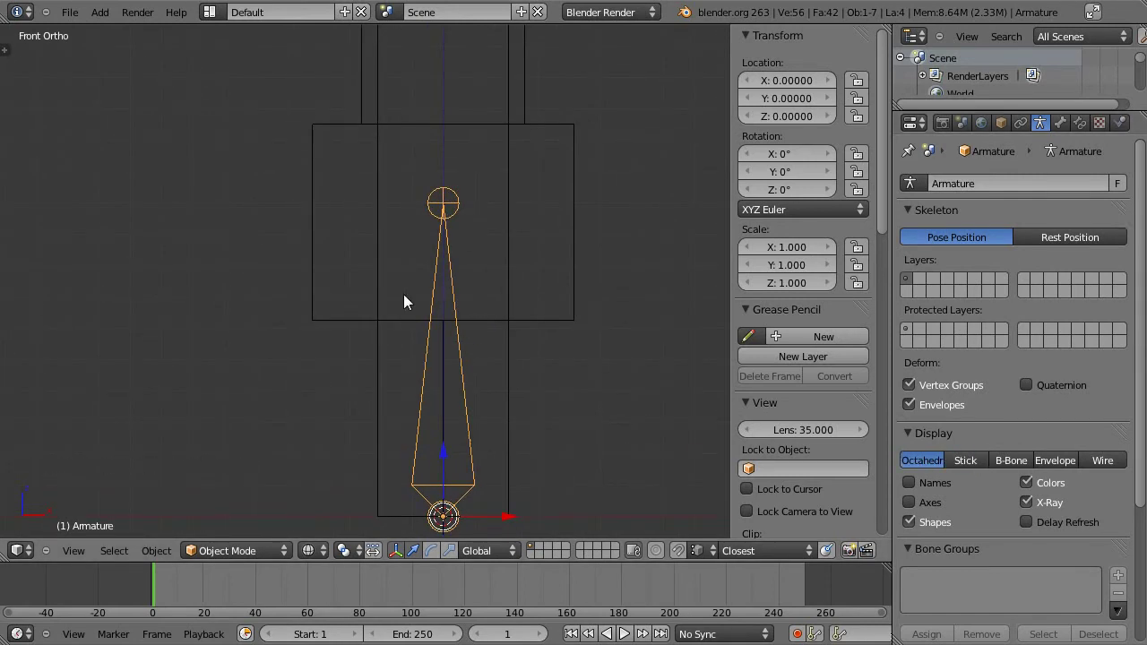
pyautogui.middleClick(466, 308)
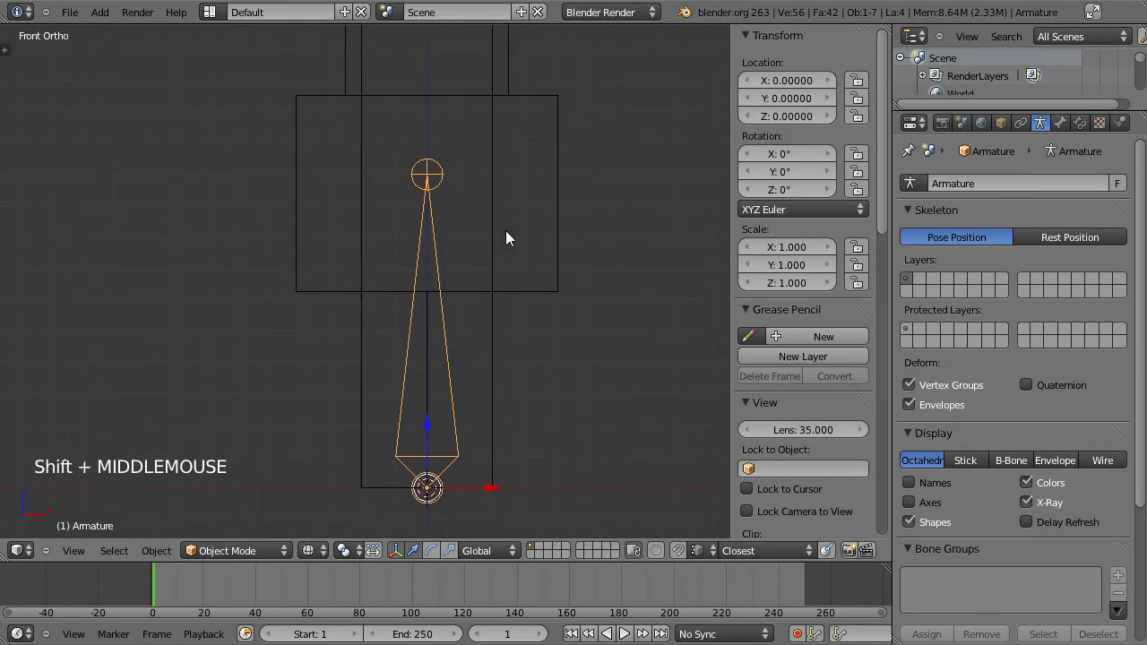
# In Edit Mode, size the hip bone and extrude a torso bone up to the neck and a head bone above it.
pyautogui.press('Tab')
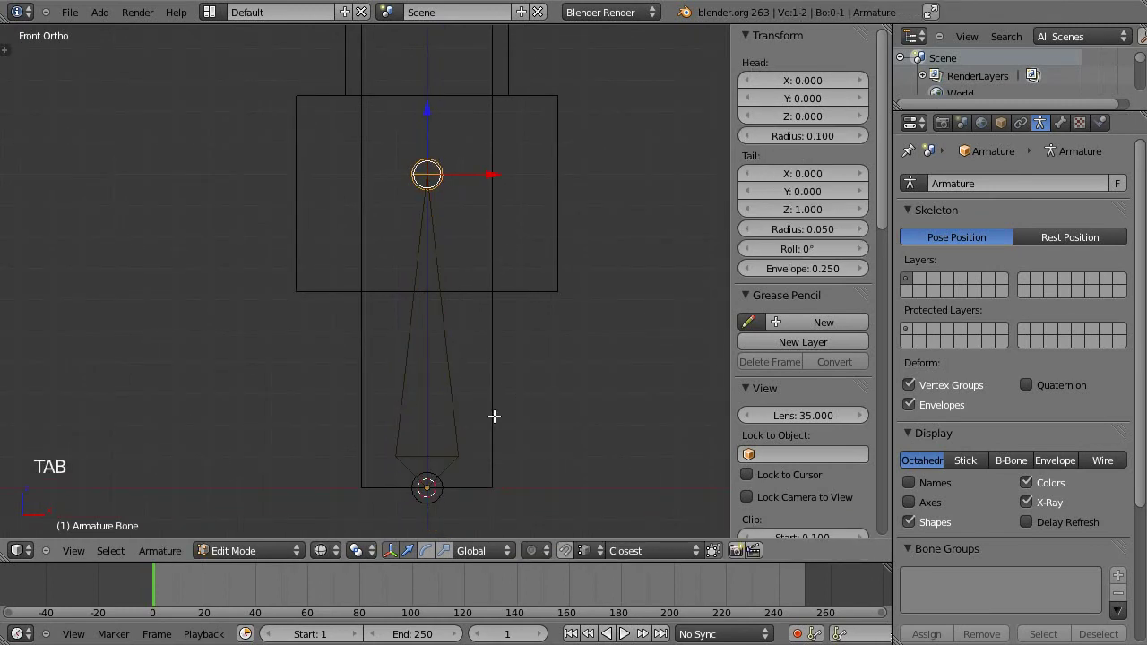
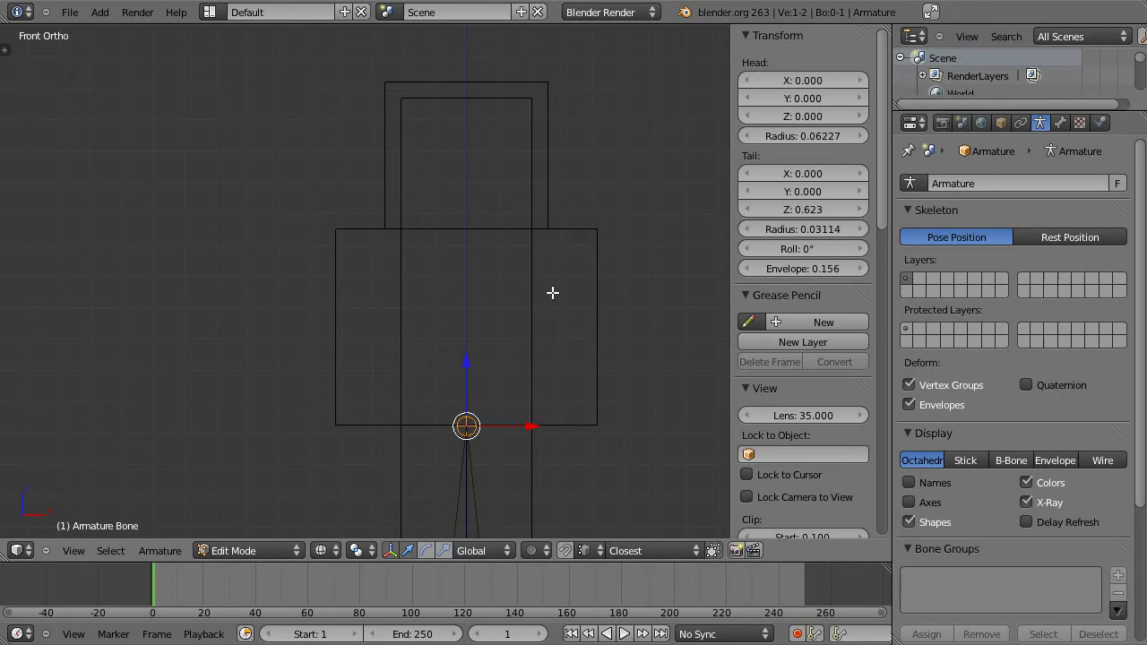
pyautogui.press('e')
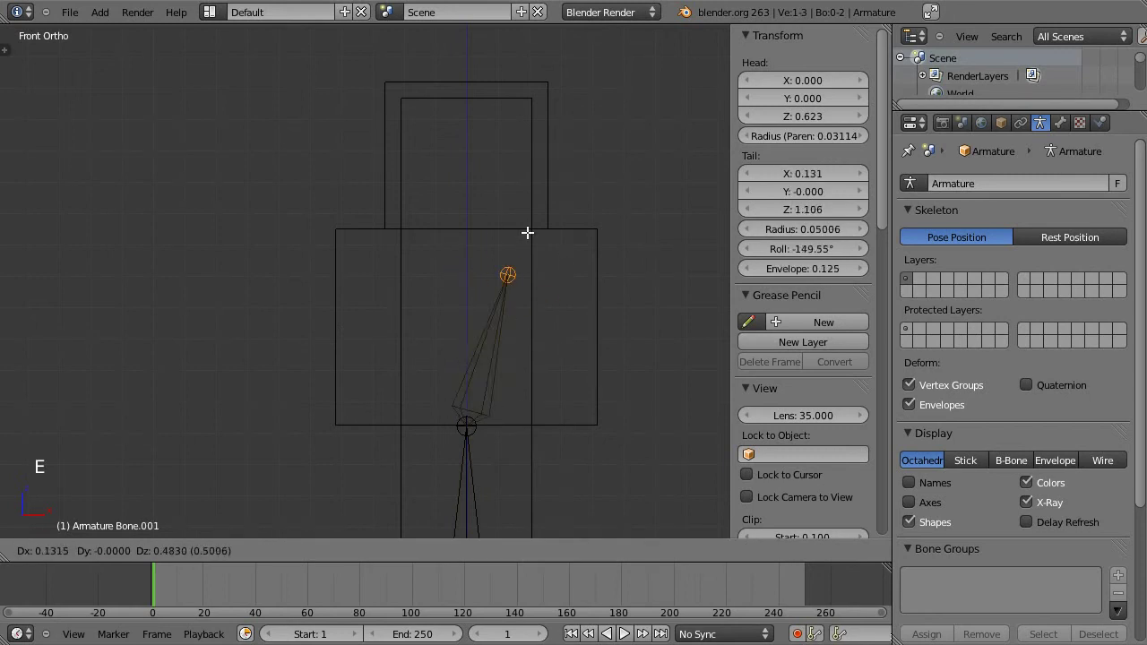
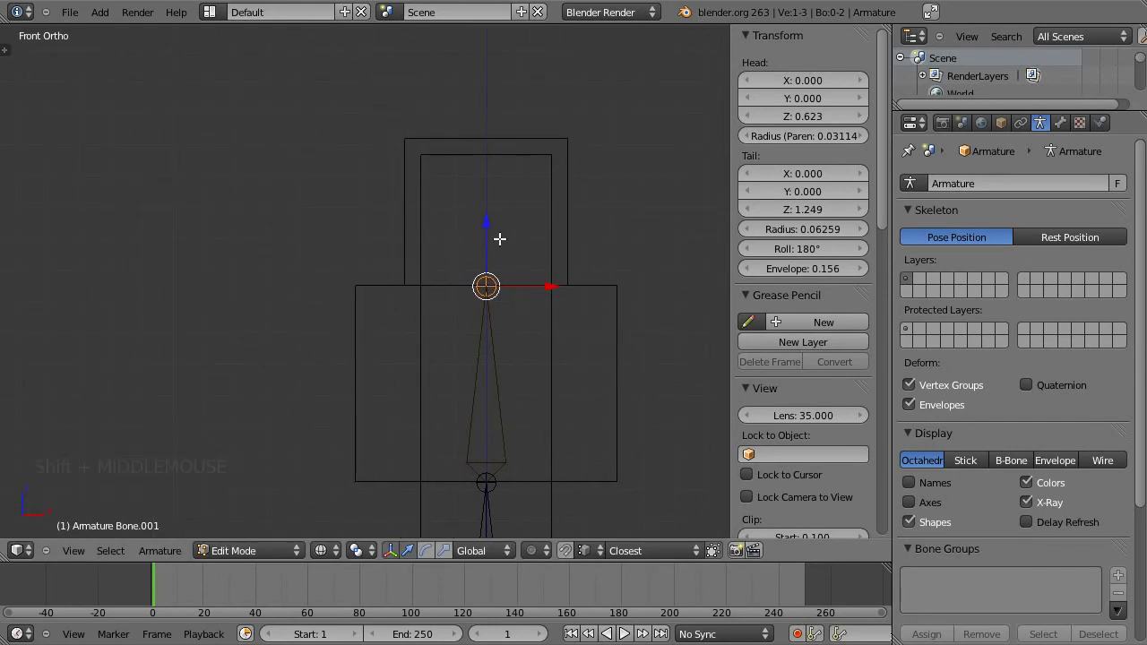
pyautogui.press('e')
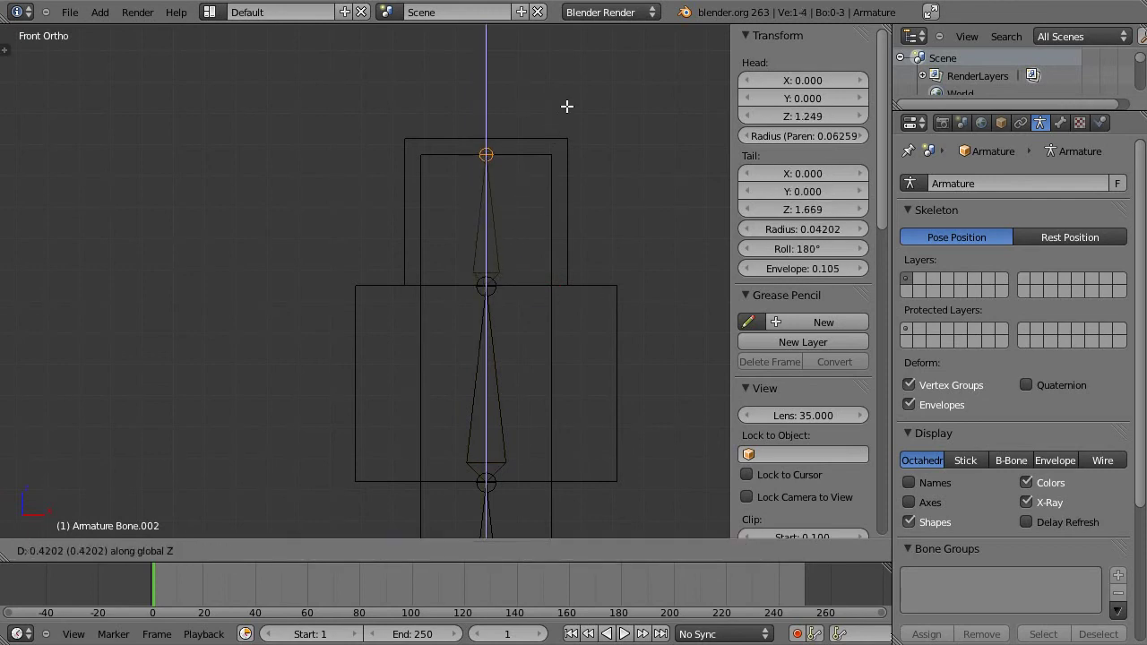
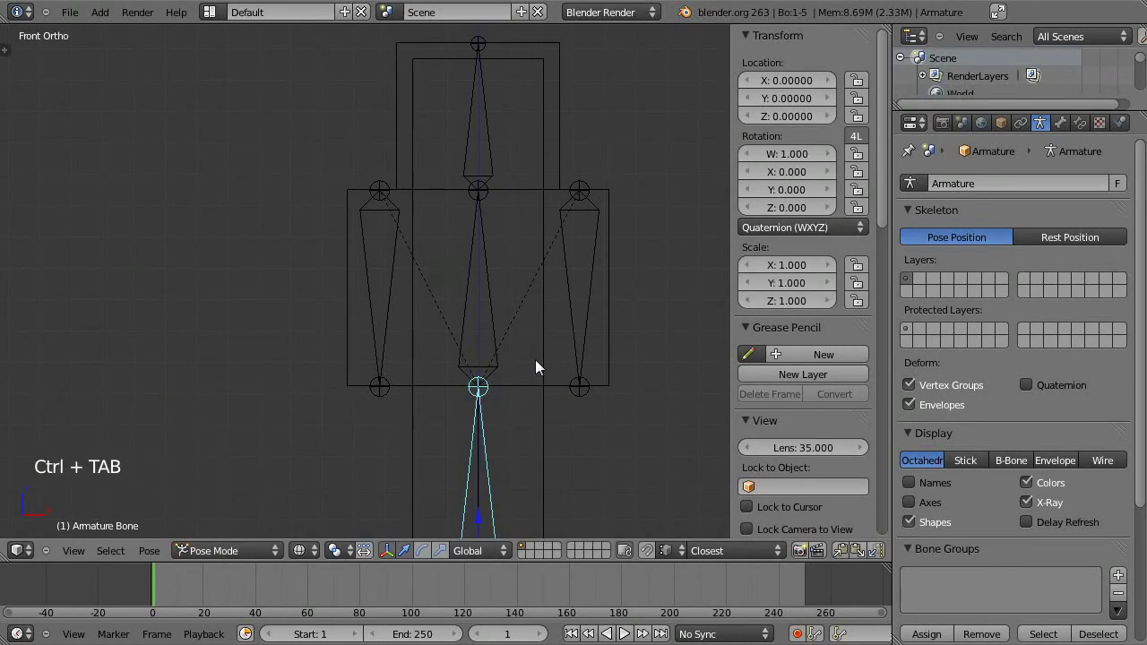
# Test-rotate the torso bone in Pose Mode to see the arms don't follow, then cancel.
pyautogui.press('r')
pyautogui.rightClick(718, 387)
pyautogui.rightClick(509, 277)
pyautogui.rightClick(481, 282)
pyautogui.press('r')
pyautogui.rightClick(494, 263)
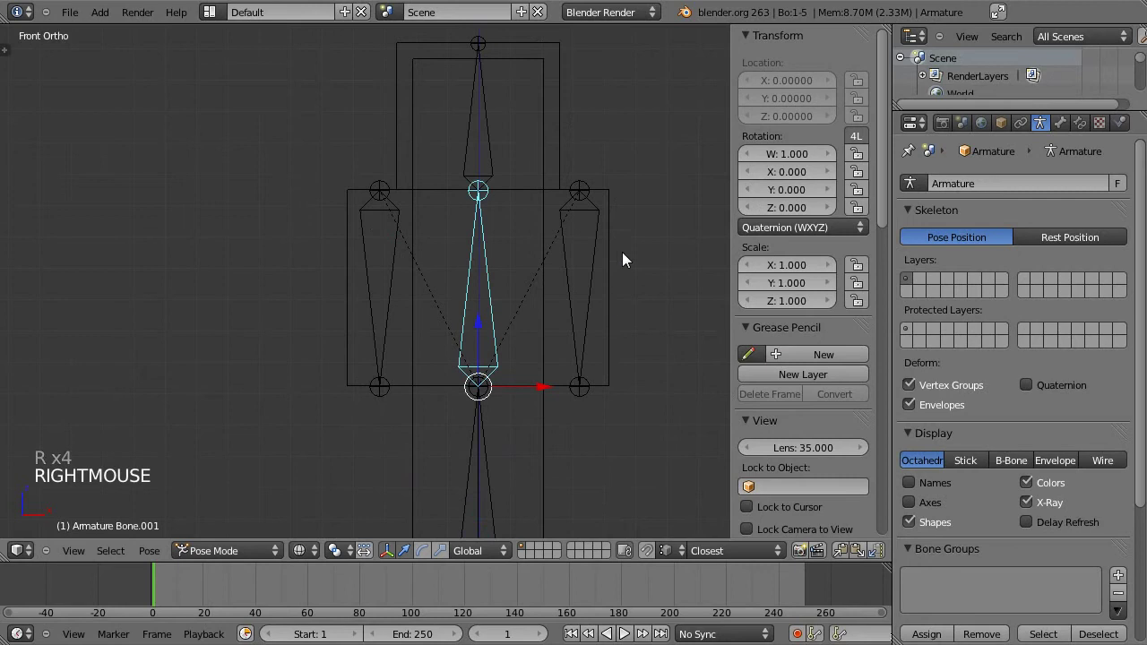
pyautogui.press('r')
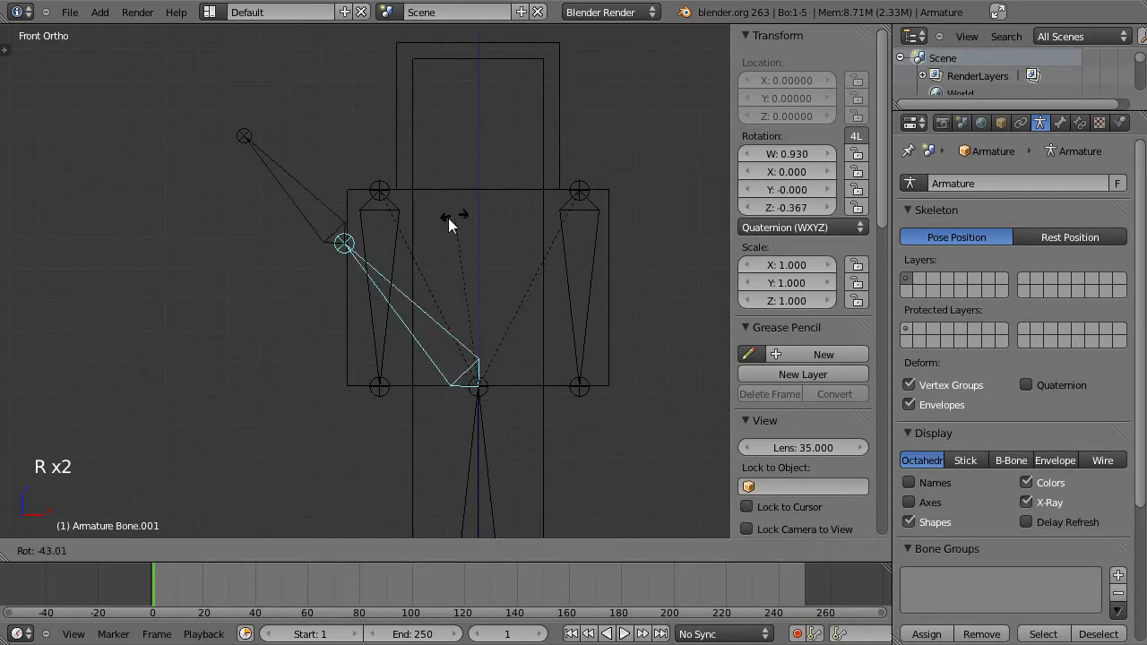
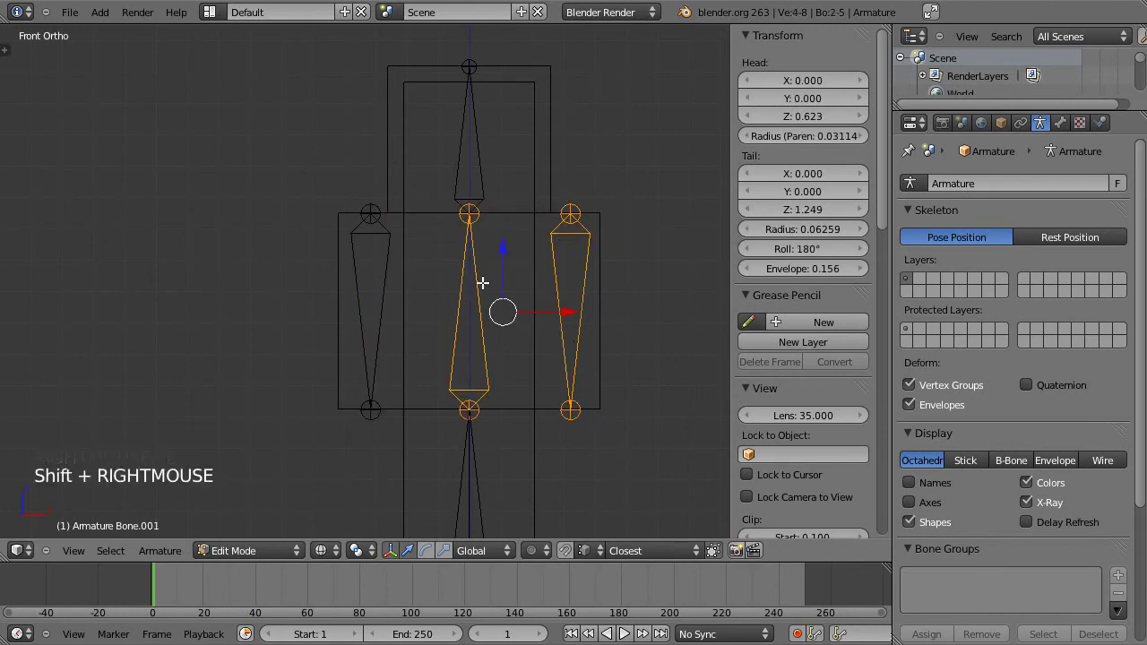
# Parent each arm bone to the torso with Keep Offset, return to Pose Mode and re-test the torso rotation.
pyautogui.press('ctrl+p')
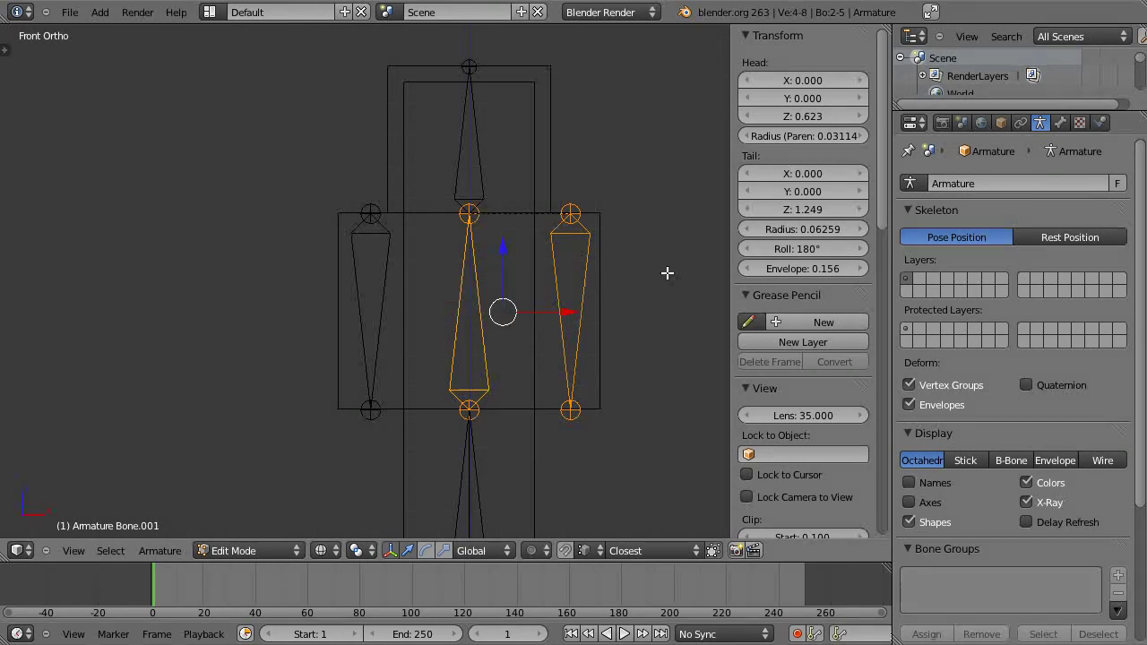
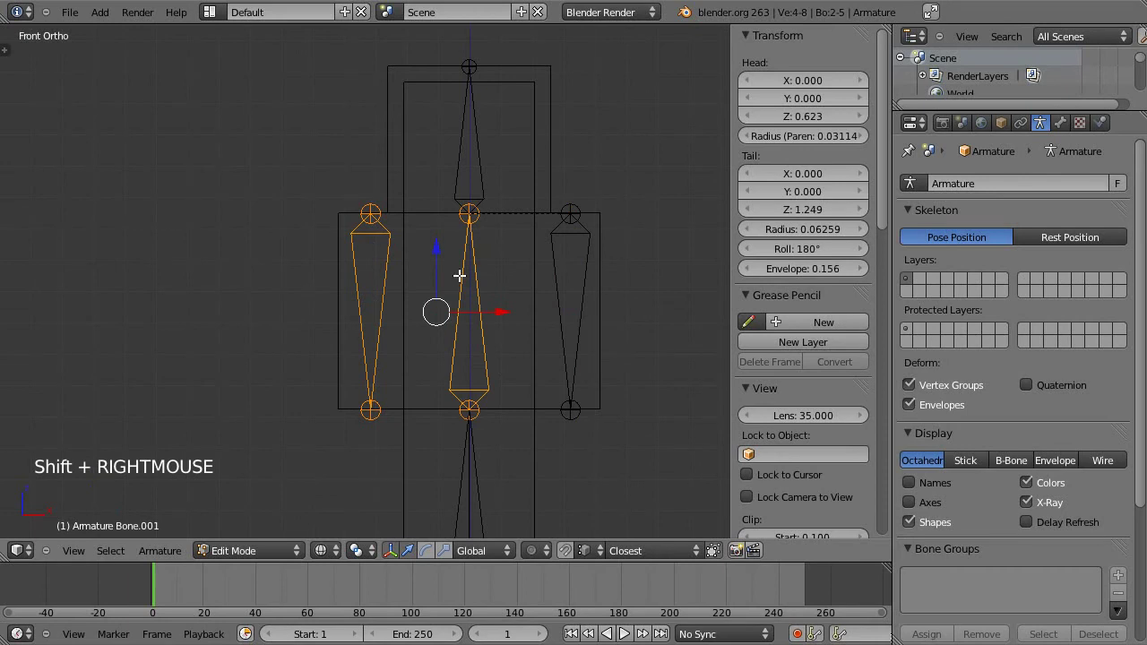
pyautogui.press('ctrl+p')
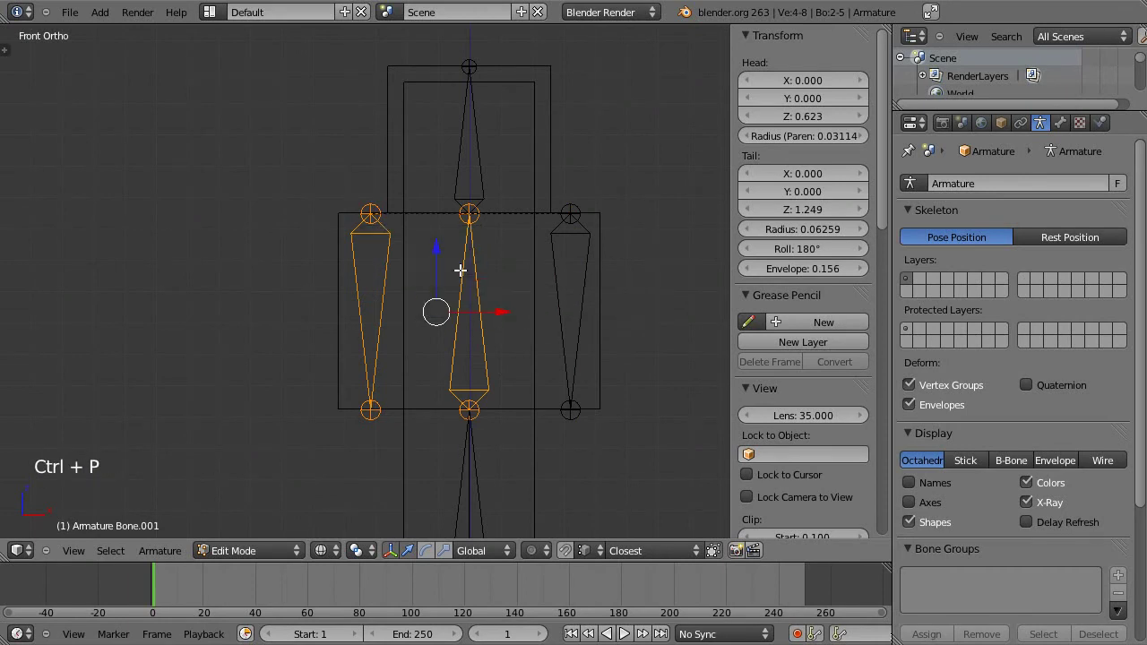
pyautogui.press('a')
pyautogui.press('ctrl+Tab')
pyautogui.rightClick(456, 283)
pyautogui.press('r')
pyautogui.rightClick(578, 411)
pyautogui.middleClick(542, 440)
pyautogui.middleClick(457, 286)
pyautogui.rightClick(572, 142)
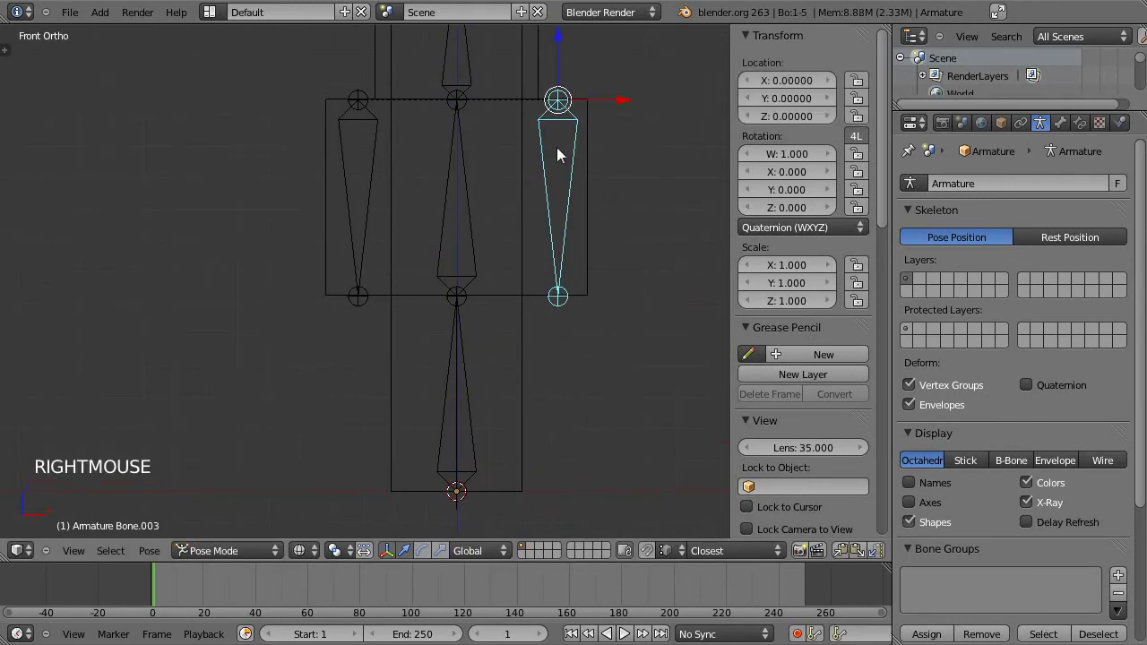
# Duplicate the arm bone in Edit Mode into two leg bones below the hips and clear their parent links.
pyautogui.press('Tab')
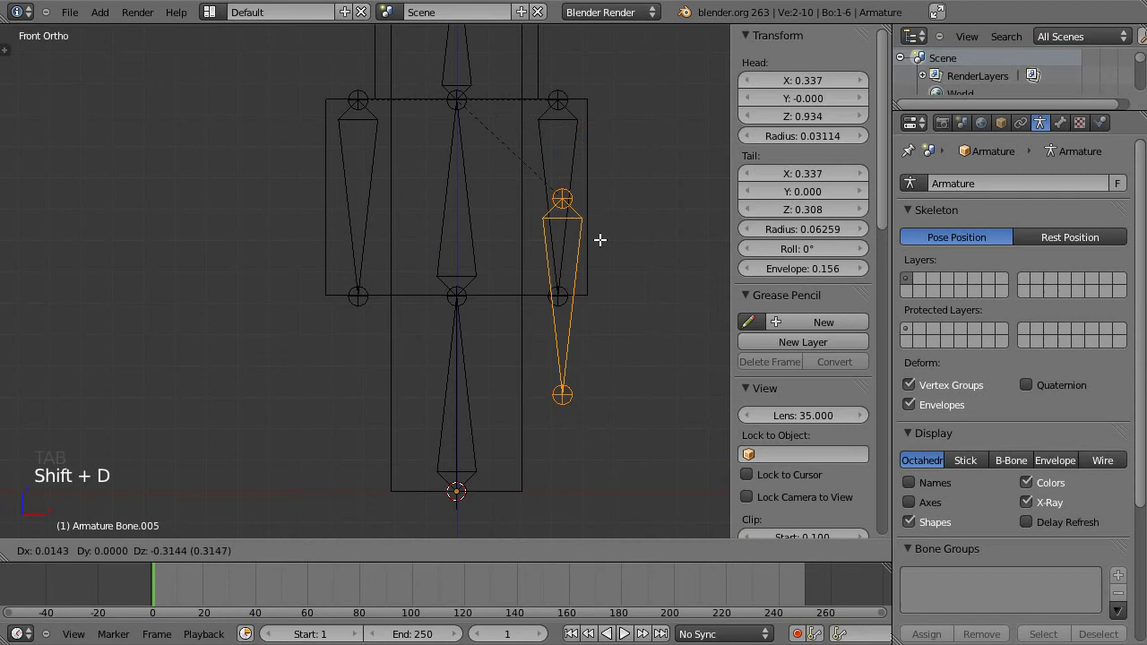
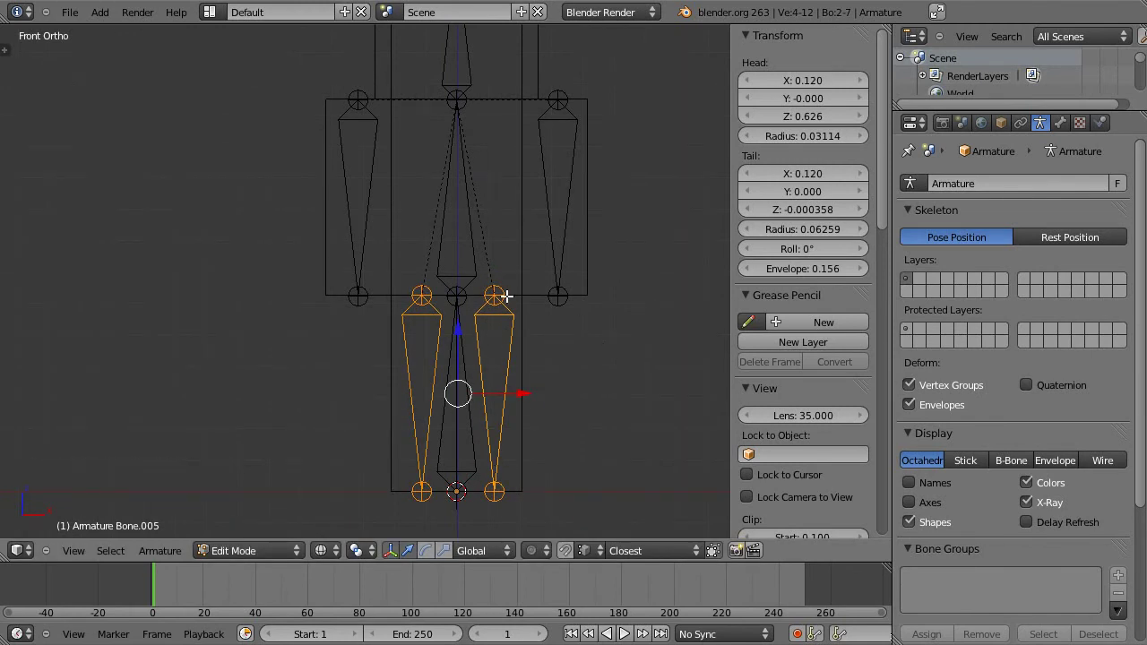
pyautogui.press('alt+p')
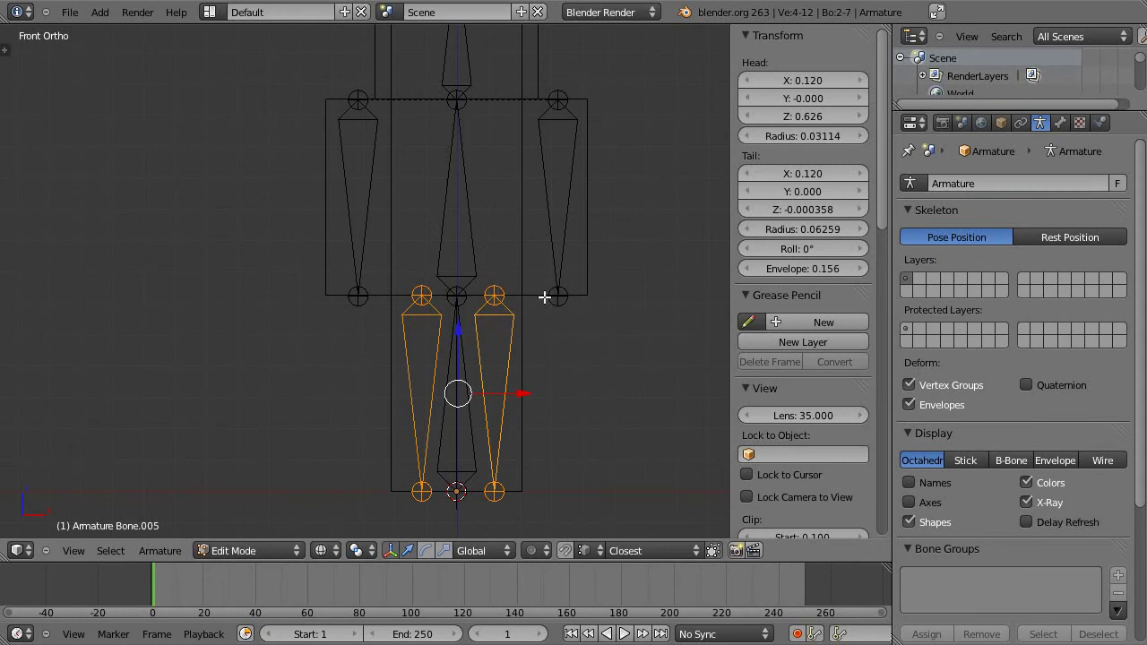
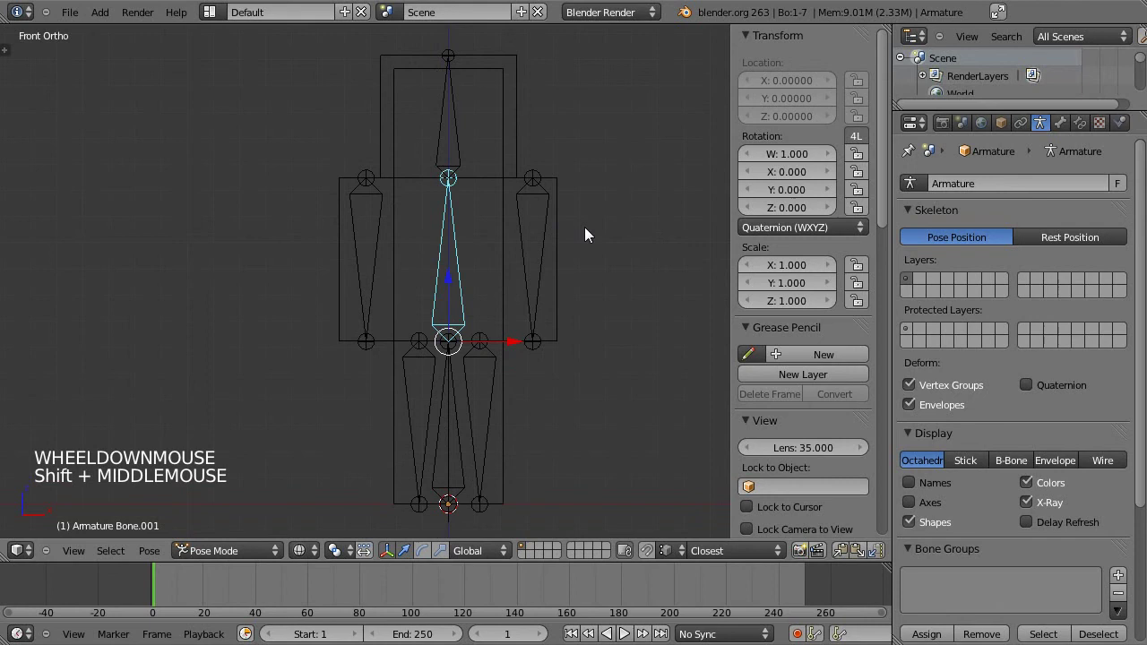
# Test-rotate the head, arm and leg bones one by one, cancelling each back to rest.
pyautogui.press('r')
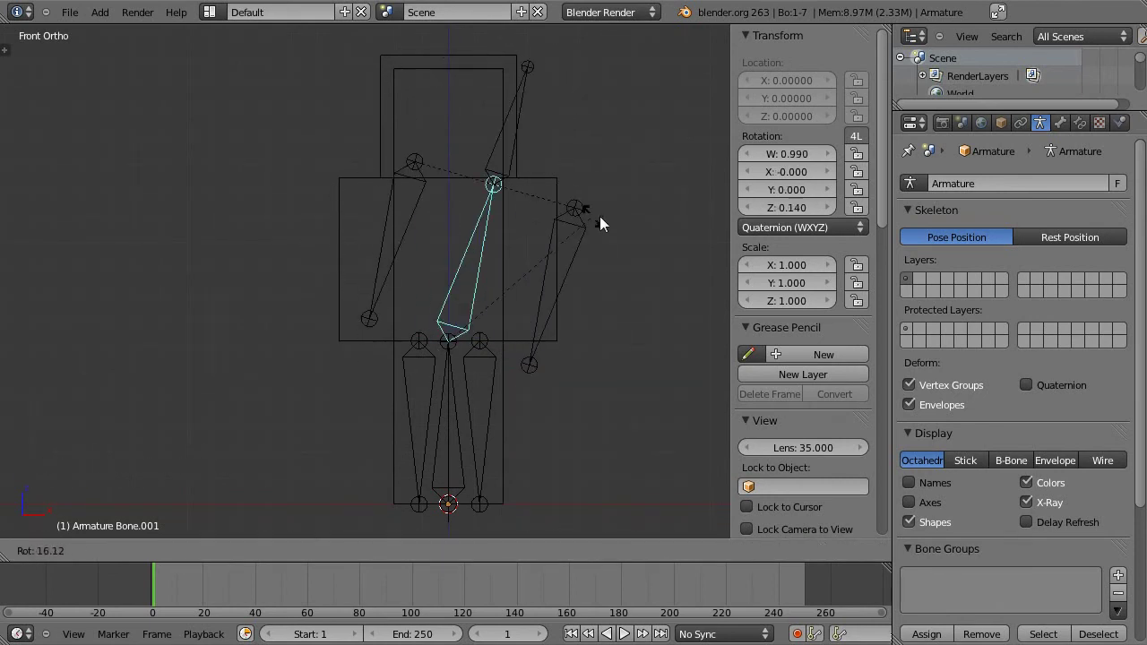
pyautogui.rightClick(460, 152)
pyautogui.middleClick(448, 383)
pyautogui.middleClick(412, 377)
pyautogui.rightClick(479, 316)
pyautogui.rightClick(527, 342)
pyautogui.press('g')
pyautogui.rightClick(394, 383)
pyautogui.middleClick(395, 457)
pyautogui.rightClick(485, 431)
pyautogui.press('r')
pyautogui.rightClick(529, 332)
pyautogui.rightClick(421, 395)
pyautogui.press('r')
pyautogui.rightClick(356, 275)
# Test-pose the remaining bones back to rest and recentre the view on the whole skeleton.
pyautogui.press('r')
pyautogui.rightClick(433, 363)
pyautogui.rightClick(533, 294)
pyautogui.press('r')
pyautogui.rightClick(444, 170)
pyautogui.press('r')
pyautogui.rightClick(368, 263)
pyautogui.middleClick(437, 279)
pyautogui.scroll(-3)
pyautogui.middleClick(523, 356)
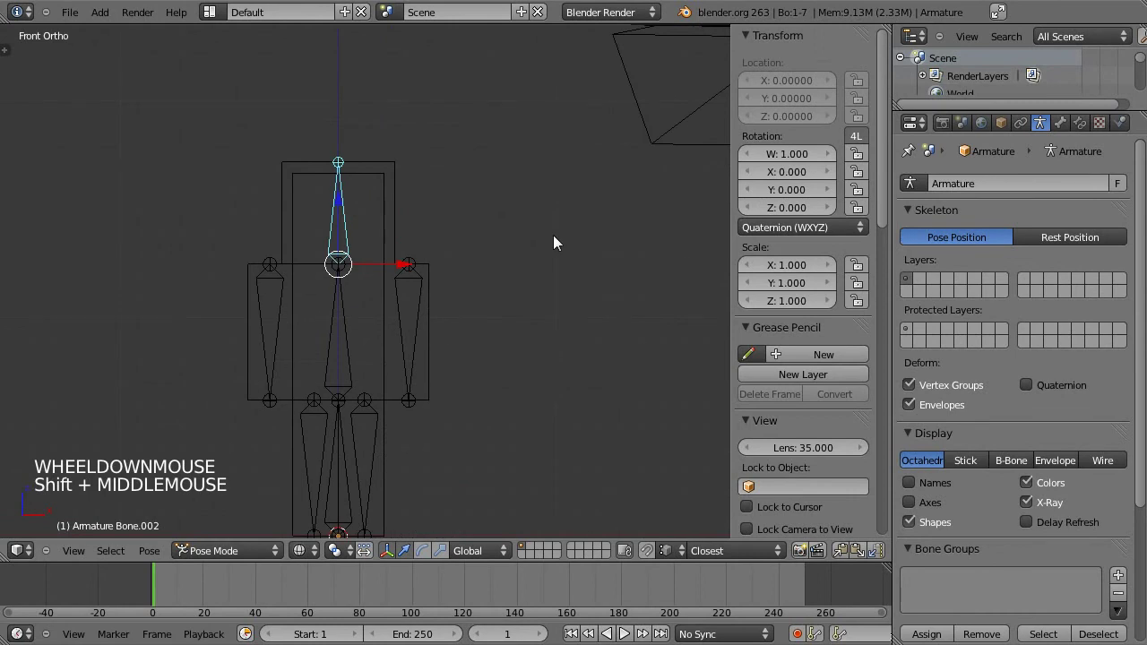
pyautogui.middleClick(576, 250)
pyautogui.middleClick(507, 232)
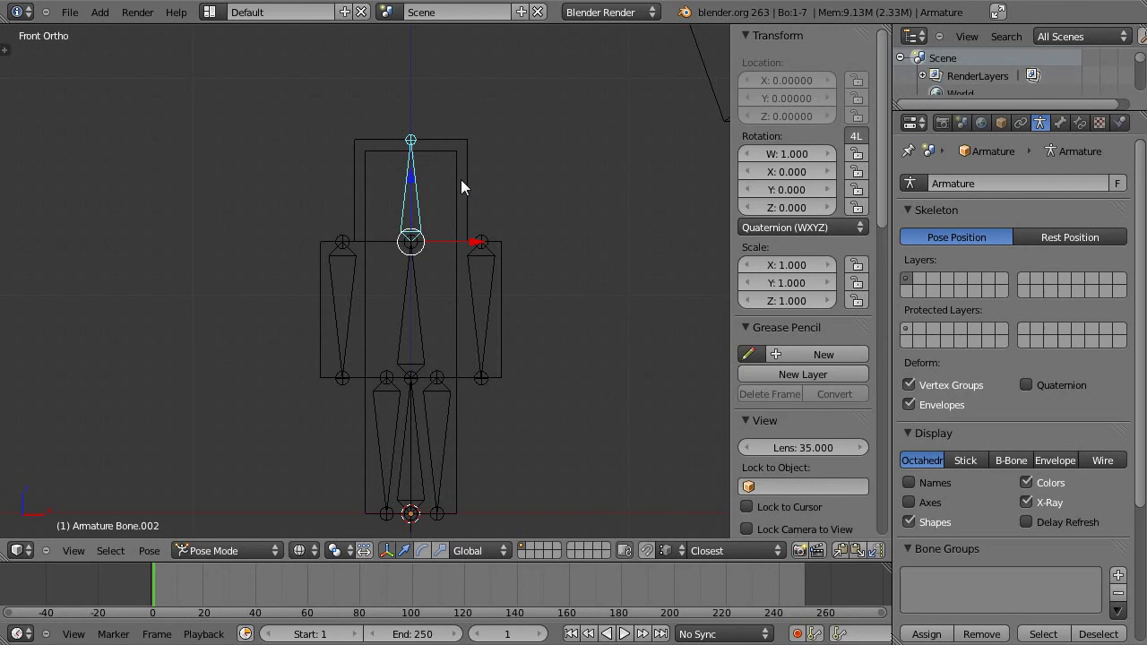
# Give the Steve mesh an Armature modifier with its Object set to Armature.
pyautogui.rightClick(405, 318)
pyautogui.rightClick(480, 182)
pyautogui.rightClick(411, 221)
pyautogui.click(1075, 130)
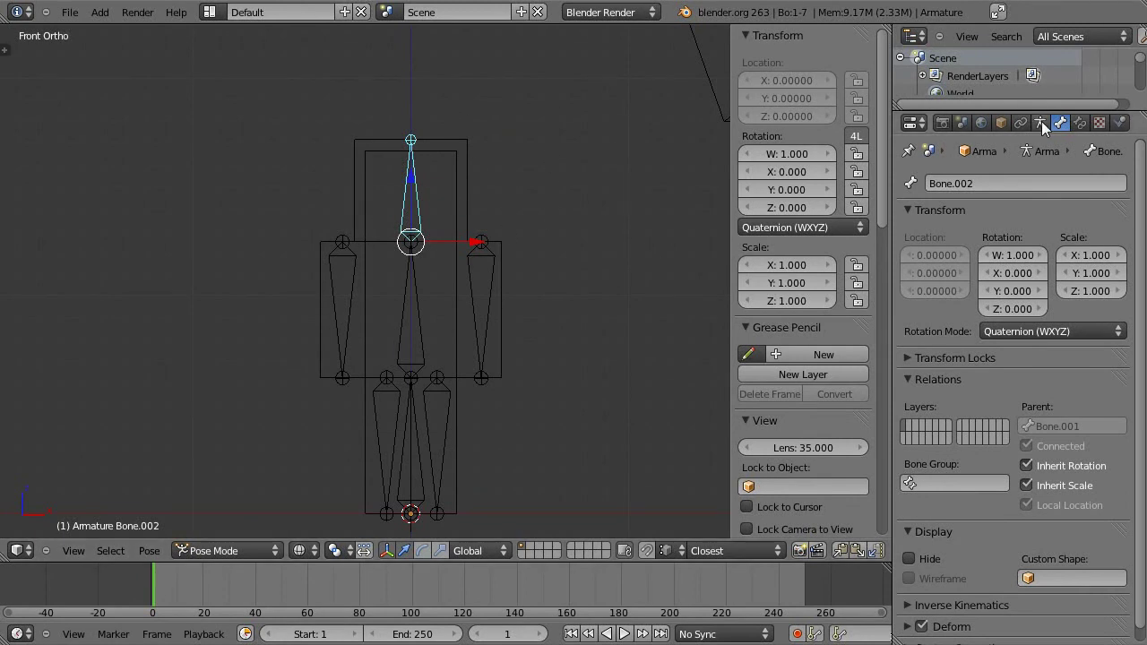
pyautogui.rightClick(481, 180)
pyautogui.rightClick(1061, 126)
pyautogui.click(1046, 127)
pyautogui.click(992, 186)
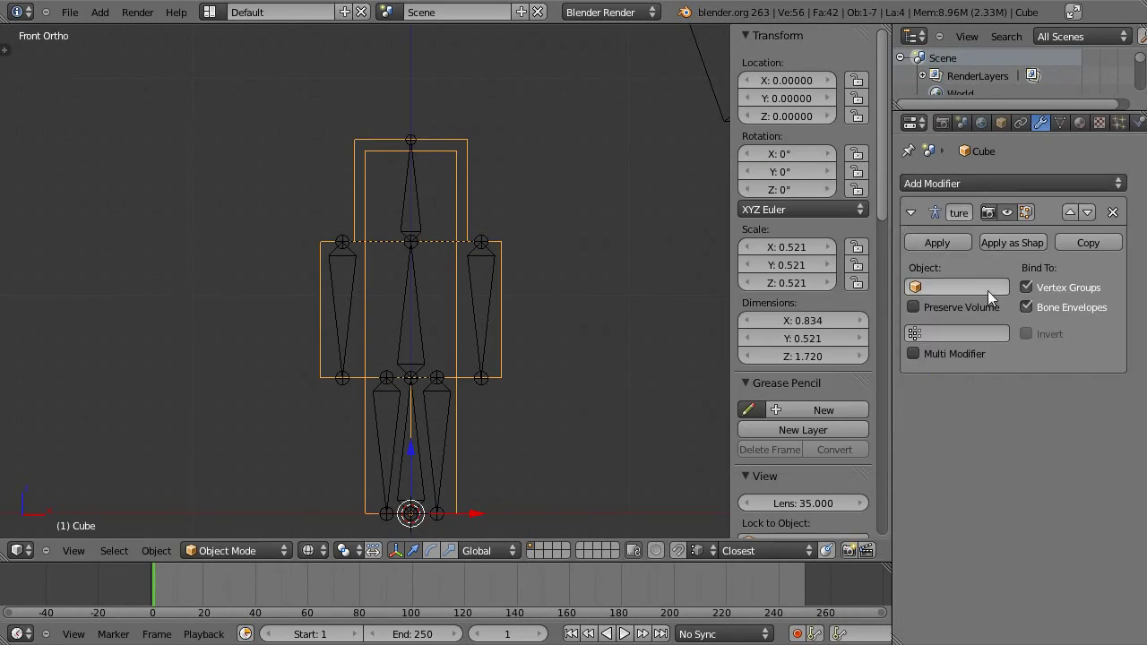
pyautogui.click(973, 280)
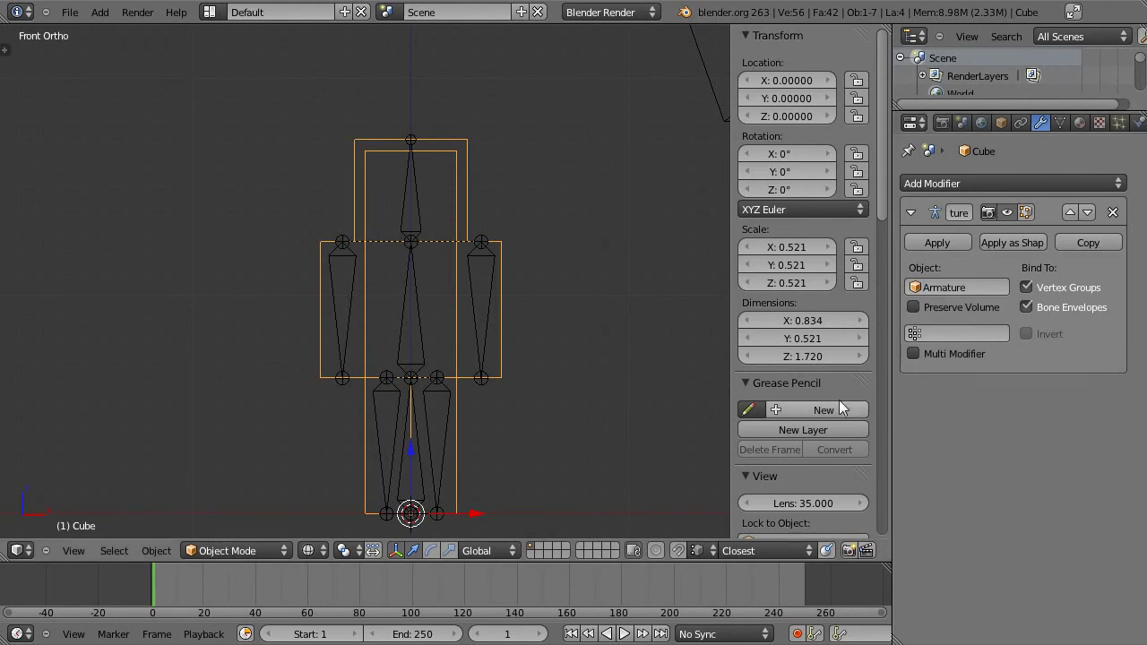
# Rotate the head, arm and leg bones in Pose Mode to check mesh deformation, cancelling each back to rest.
pyautogui.rightClick(484, 294)
pyautogui.press('r')
pyautogui.rightClick(579, 160)
pyautogui.rightClick(398, 197)
pyautogui.press('r')
pyautogui.rightClick(503, 191)
pyautogui.rightClick(354, 263)
pyautogui.press('r')
pyautogui.rightClick(415, 331)
pyautogui.rightClick(428, 328)
pyautogui.press('r')
pyautogui.rightClick(466, 313)
pyautogui.rightClick(449, 385)
pyautogui.press('r')
pyautogui.rightClick(569, 320)
pyautogui.rightClick(410, 407)
pyautogui.rightClick(490, 306)
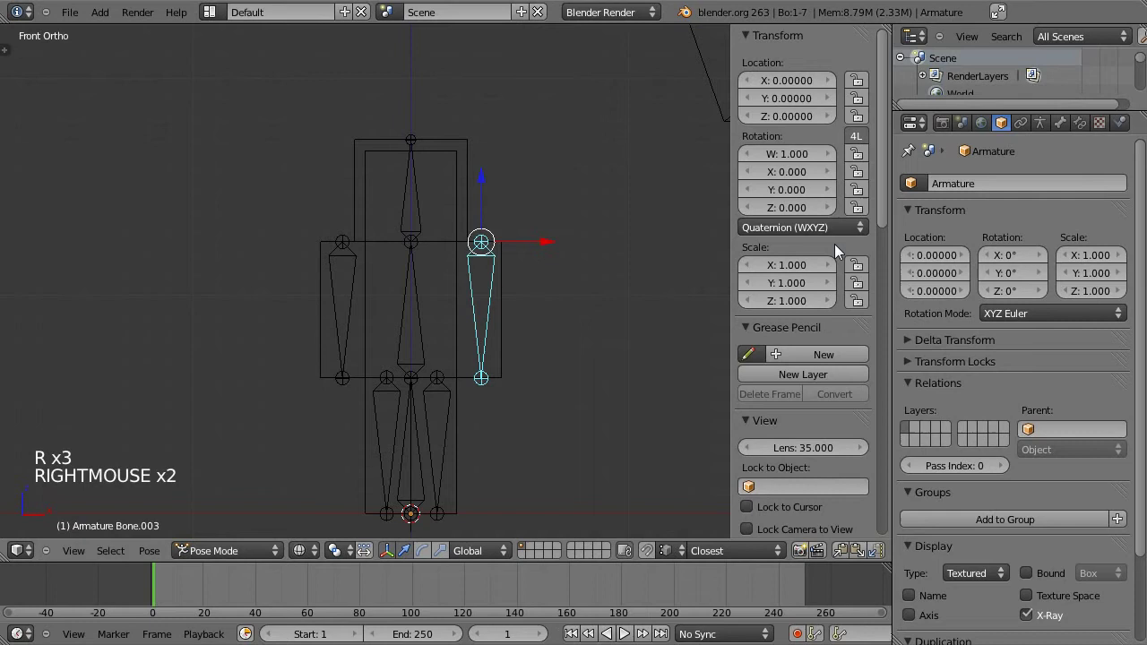
# Adjust the modifier settings and re-test each bone's rotation, ending with the head bone selected.
pyautogui.click(1061, 129)
pyautogui.rightClick(445, 161)
pyautogui.click(1041, 122)
pyautogui.click(1027, 313)
pyautogui.rightClick(466, 259)
pyautogui.rightClick(474, 269)
pyautogui.press('r')
pyautogui.rightClick(423, 262)
pyautogui.rightClick(362, 302)
pyautogui.rightClick(423, 170)
pyautogui.press('r')
pyautogui.rightClick(533, 223)
pyautogui.rightClick(405, 286)
pyautogui.press('r')
pyautogui.rightClick(490, 267)
pyautogui.rightClick(452, 407)
pyautogui.press('r')
pyautogui.rightClick(608, 254)
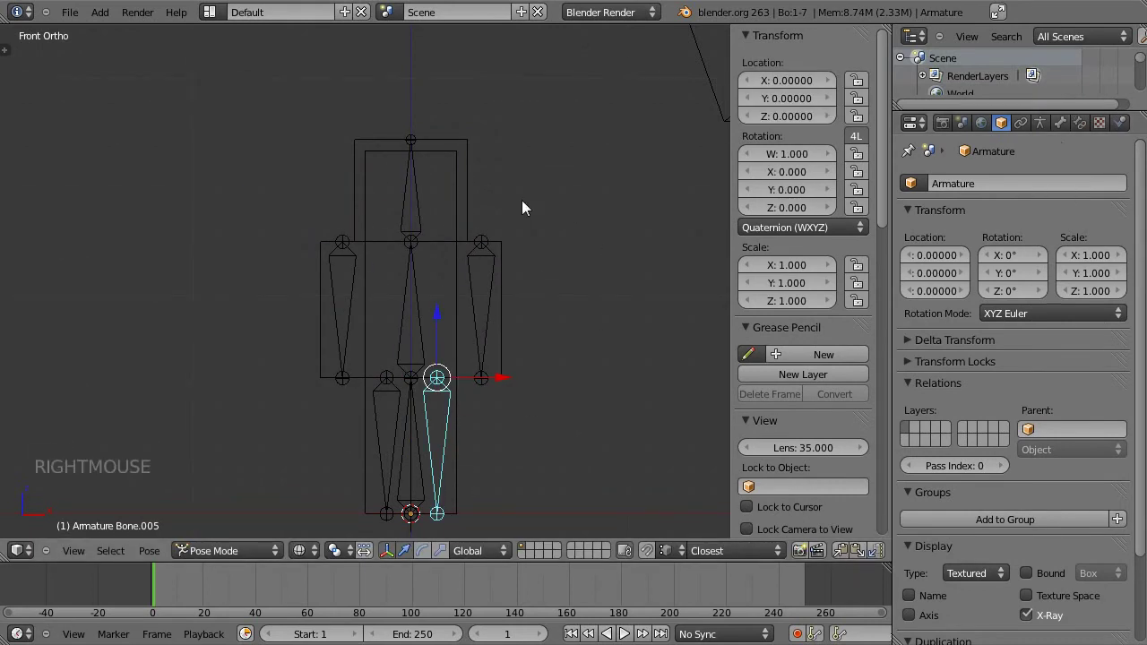
pyautogui.rightClick(410, 195)
# Rename Bone.002 to Head in the Bone tab and select the Steve mesh for editing.
pyautogui.click(1061, 133)
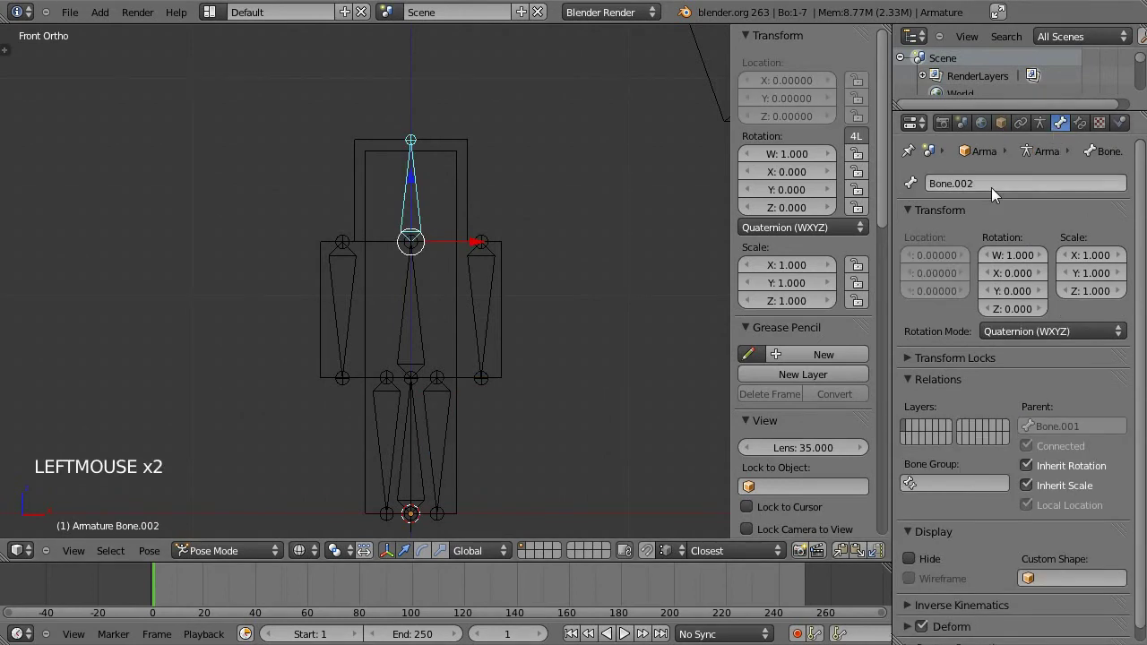
pyautogui.click(1104, 202)
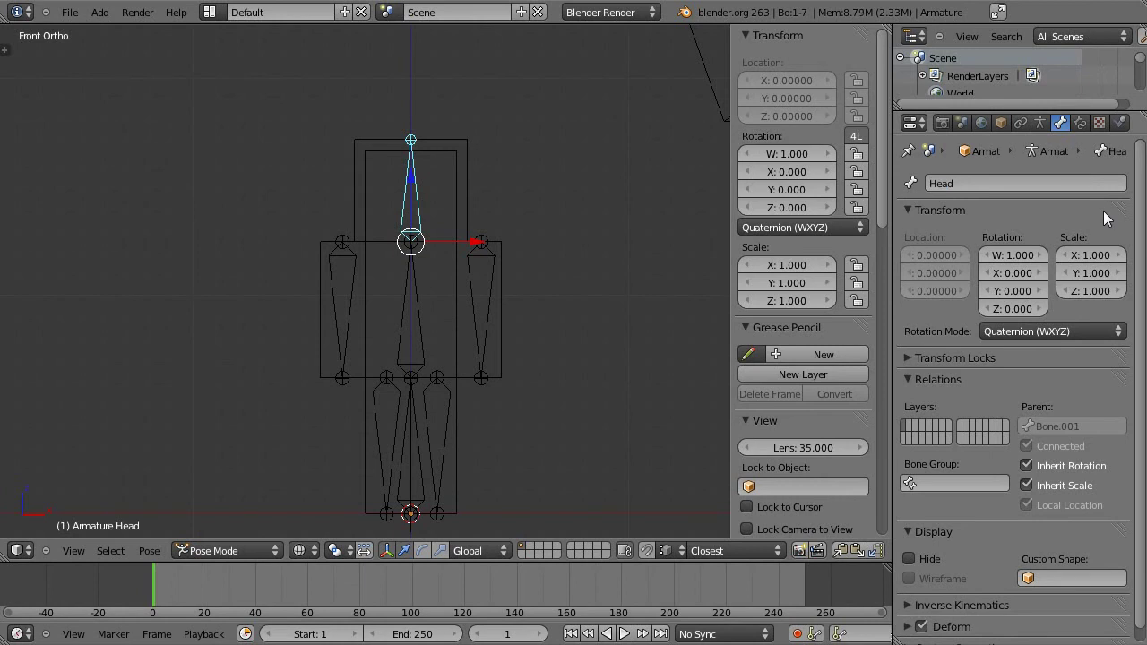
pyautogui.rightClick(454, 177)
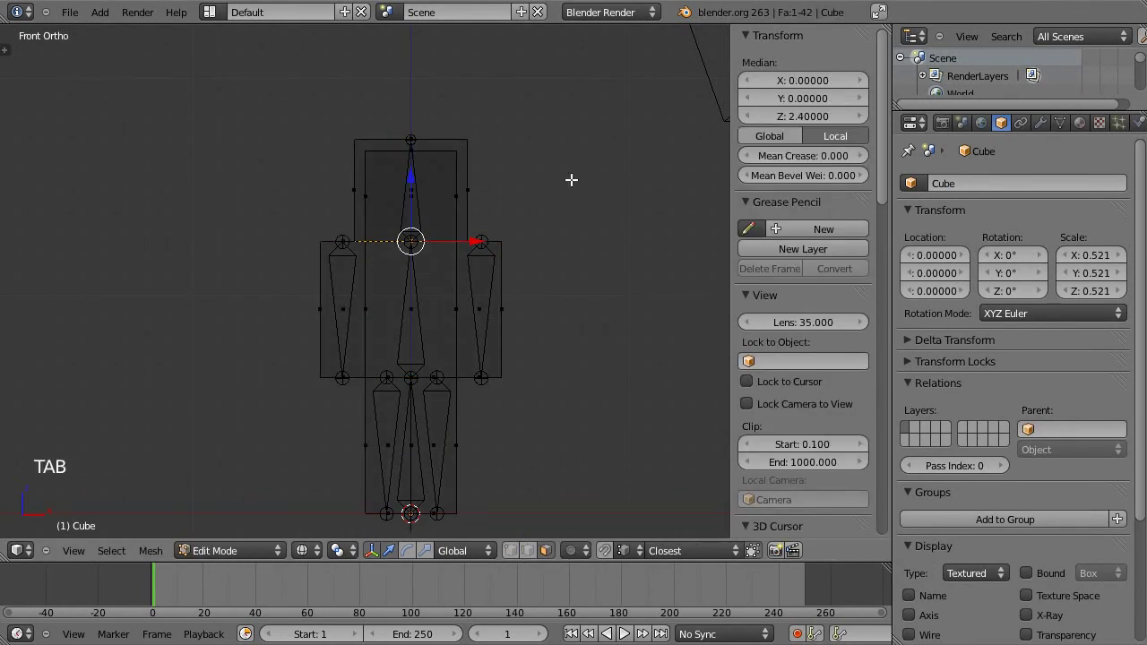
# Create a Head vertex group and assign the selected head vertices to it at full weight.
pyautogui.press('Tab')
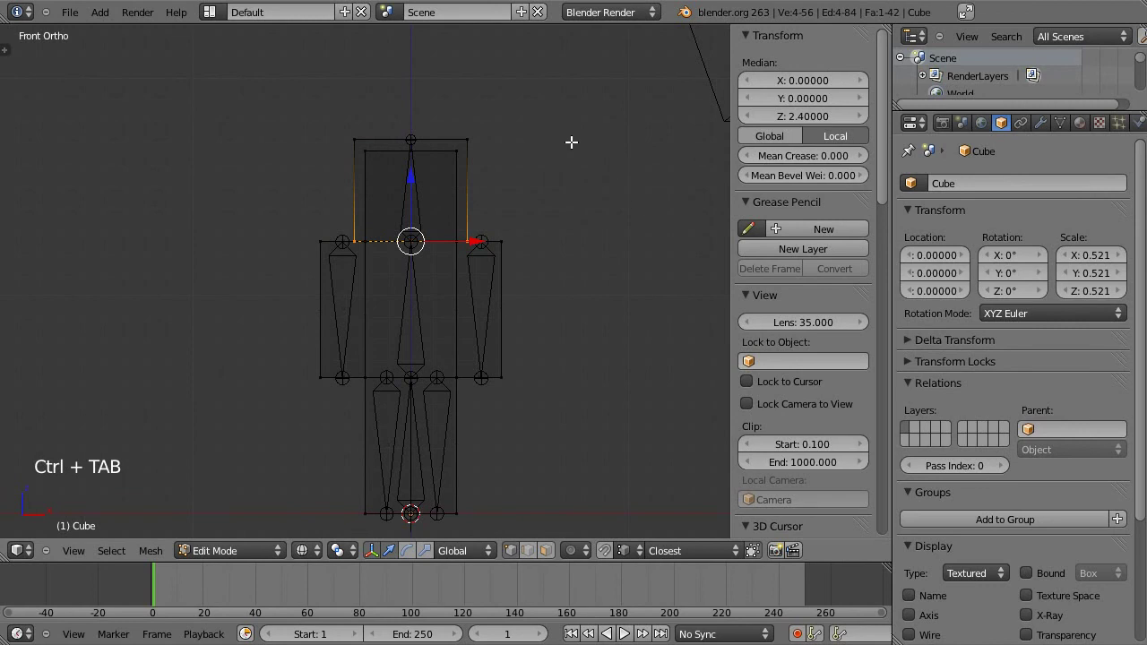
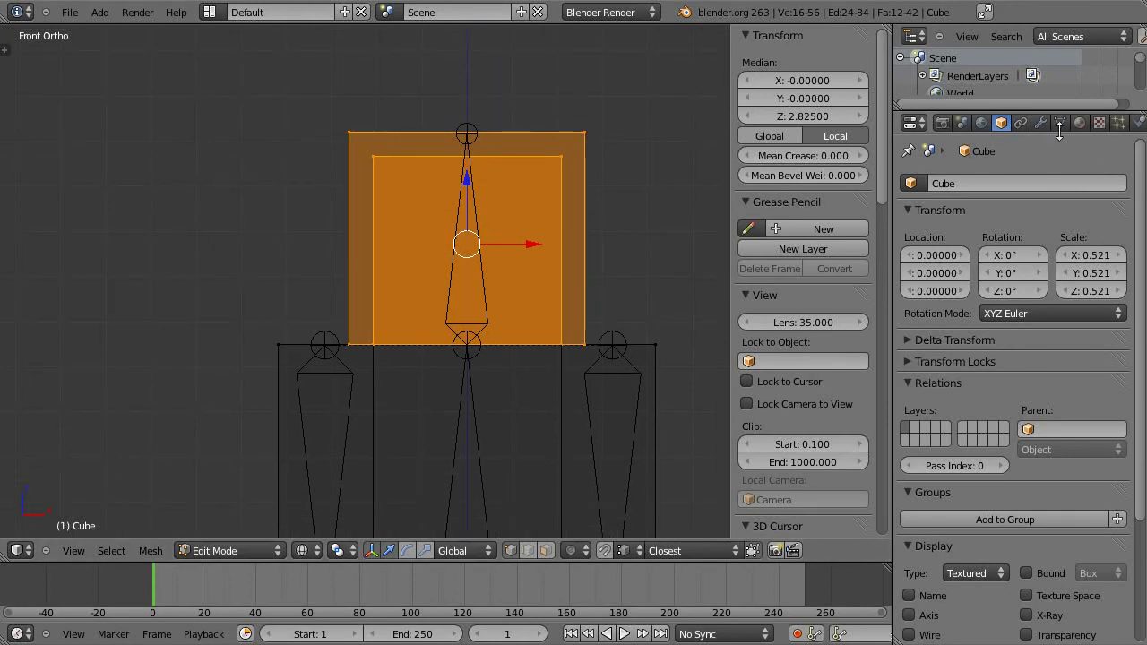
pyautogui.click(1064, 127)
pyautogui.scroll(-3)
pyautogui.click(1125, 303)
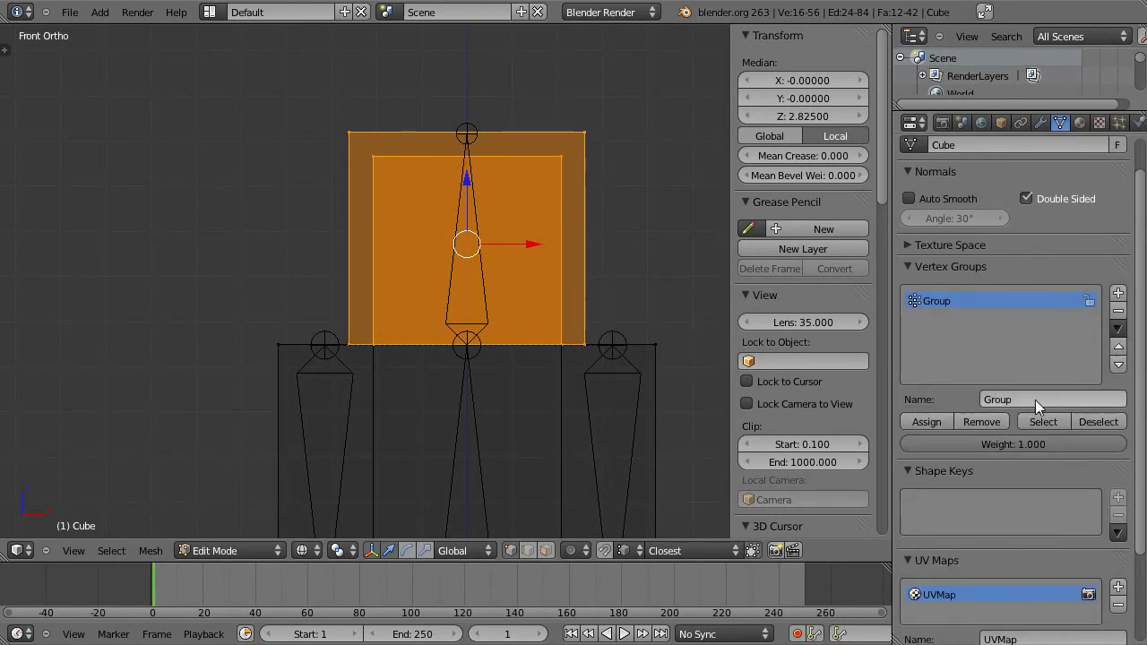
pyautogui.click(1049, 394)
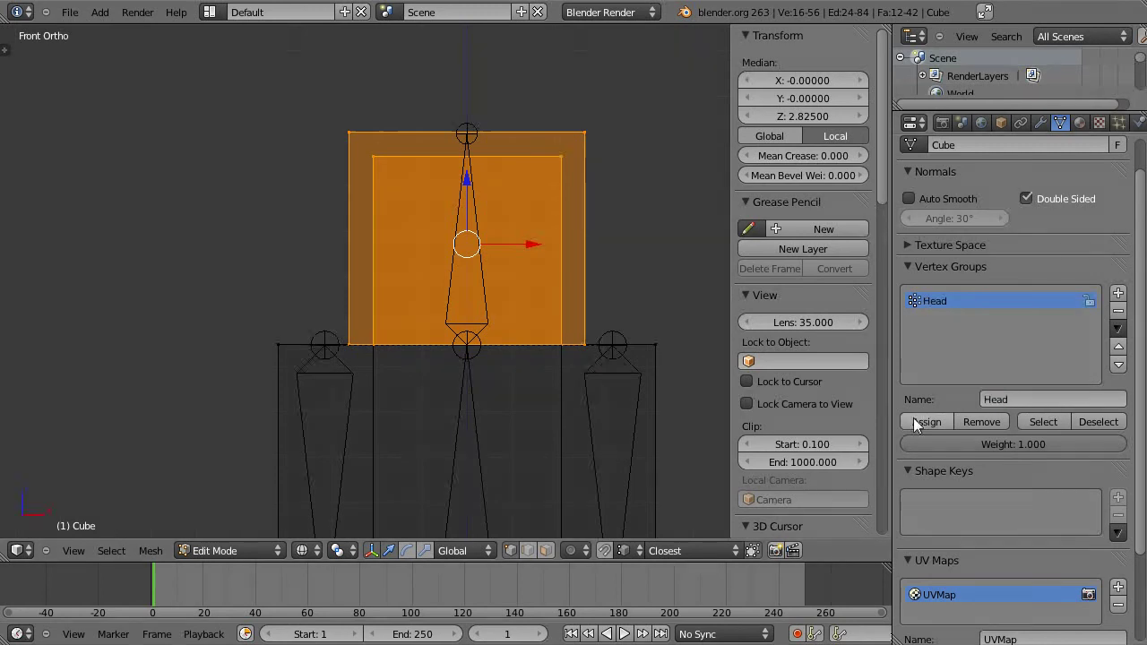
pyautogui.click(940, 429)
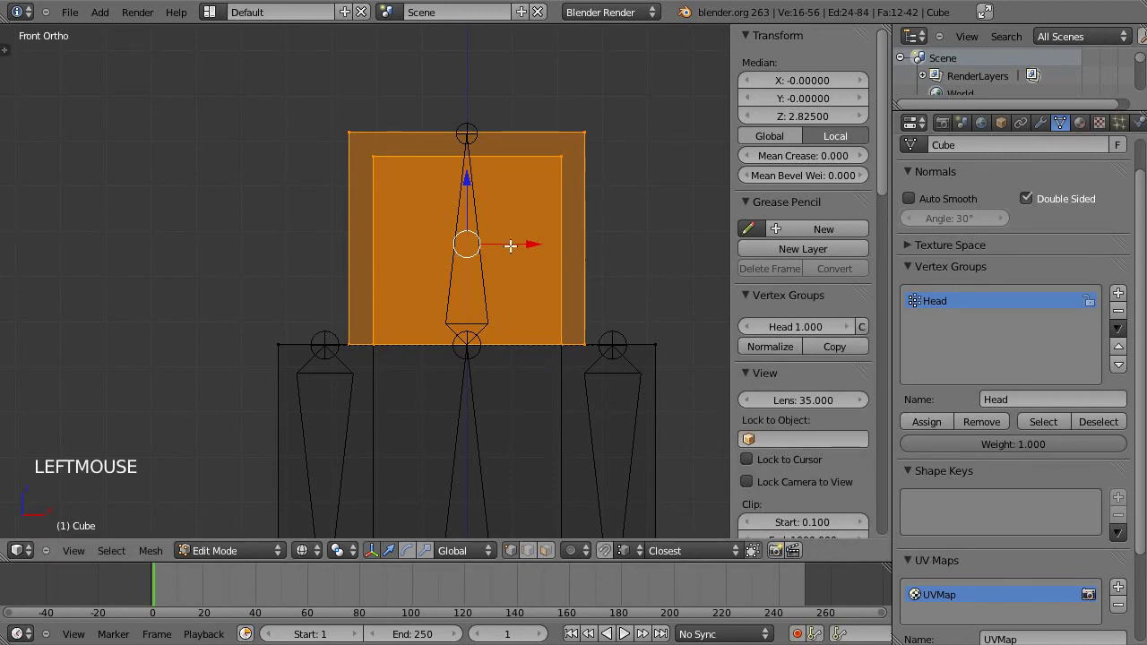
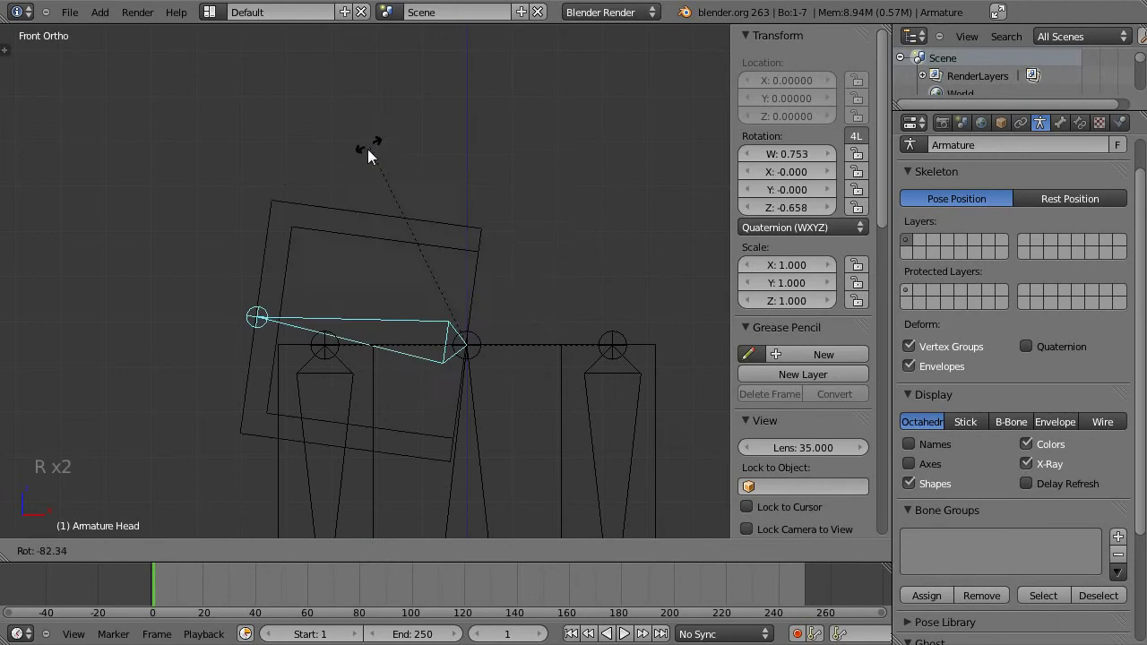
# Rotate the Head bone in Pose Mode to confirm the head follows, then cancel back to rest.
pyautogui.rightClick(515, 224)
pyautogui.press('z')
pyautogui.middleClick(572, 207)
pyautogui.press('r')
pyautogui.rightClick(418, 243)
pyautogui.middleClick(529, 399)
pyautogui.press('r')
pyautogui.rightClick(631, 336)
pyautogui.middleClick(542, 437)
pyautogui.press('KP_1')
pyautogui.middleClick(479, 434)
pyautogui.scroll(-3)
pyautogui.middleClick(444, 315)
# Rename the arm bone formerly Bone.003 to LArm in its Bone settings.
pyautogui.rightClick(482, 205)
pyautogui.click(1016, 191)
pyautogui.click(1132, 217)
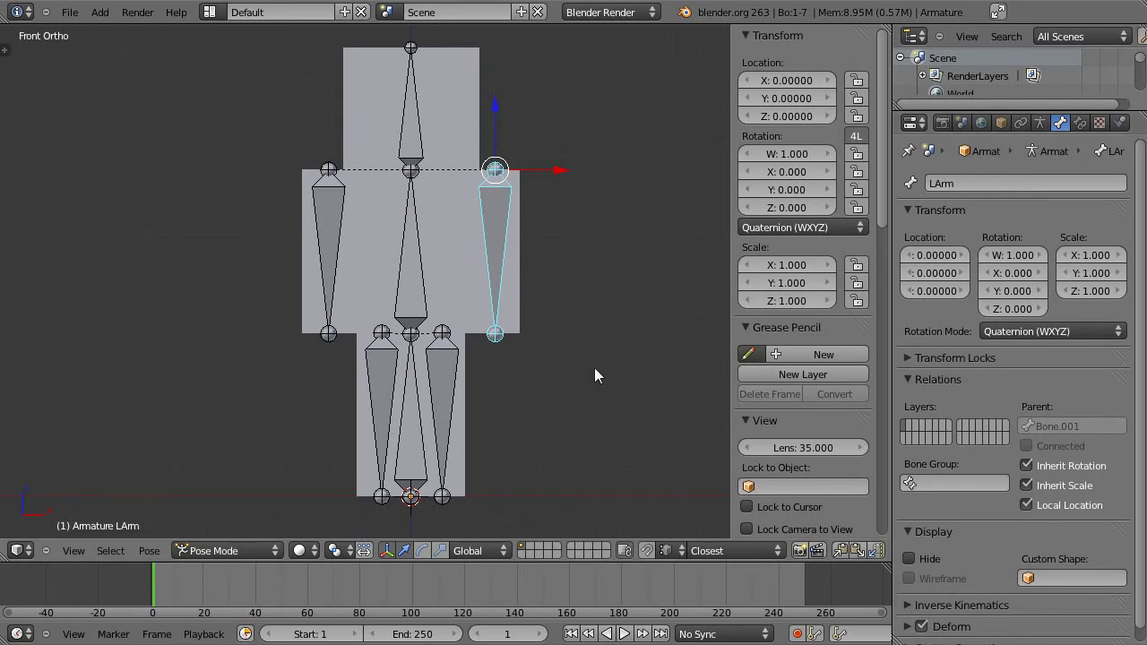
# Select the arm's vertices on the Steve mesh and add a second vertex group named LArm.
pyautogui.rightClick(518, 319)
pyautogui.press('Tab')
pyautogui.press('a')
pyautogui.press('l')
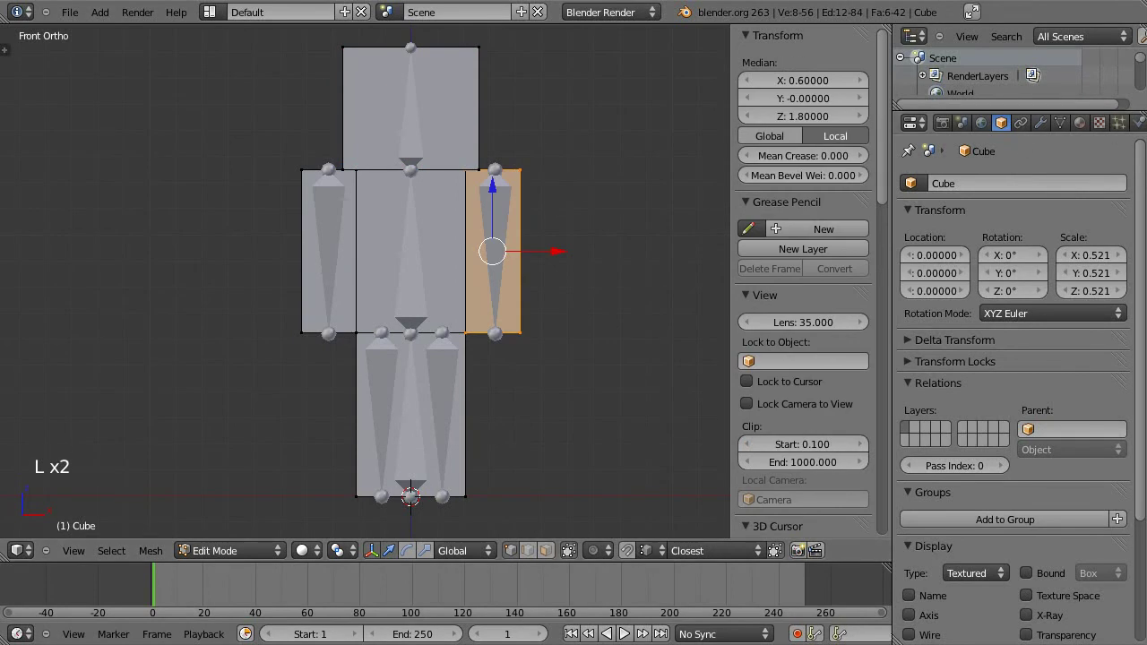
pyautogui.click(1068, 125)
pyautogui.click(1124, 296)
pyautogui.click(1092, 391)
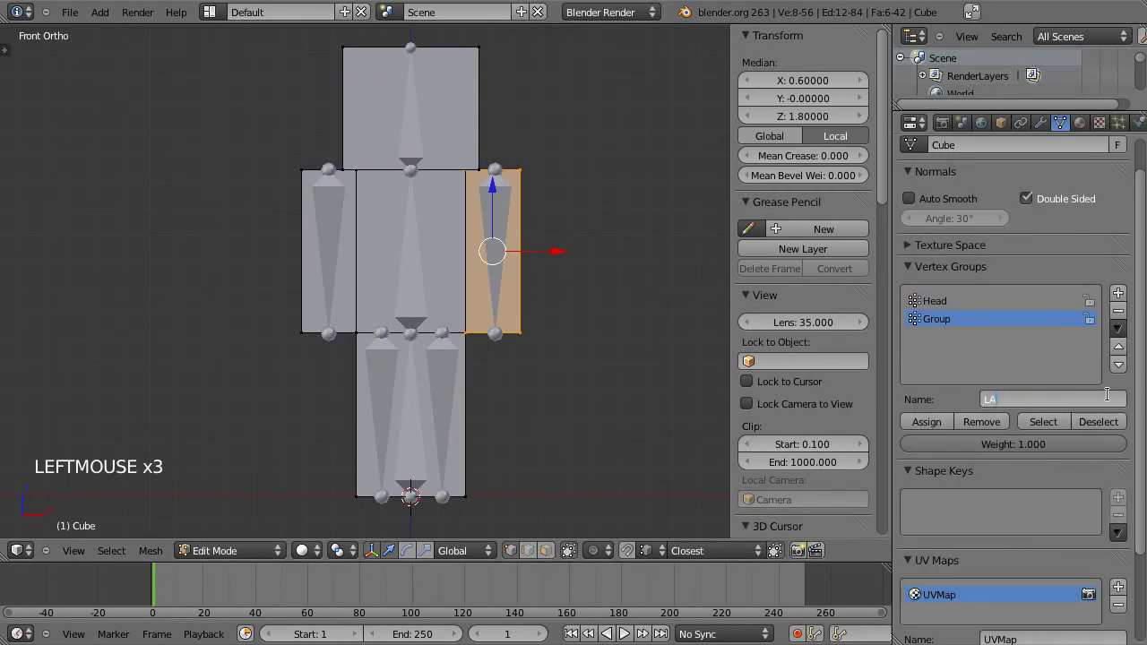
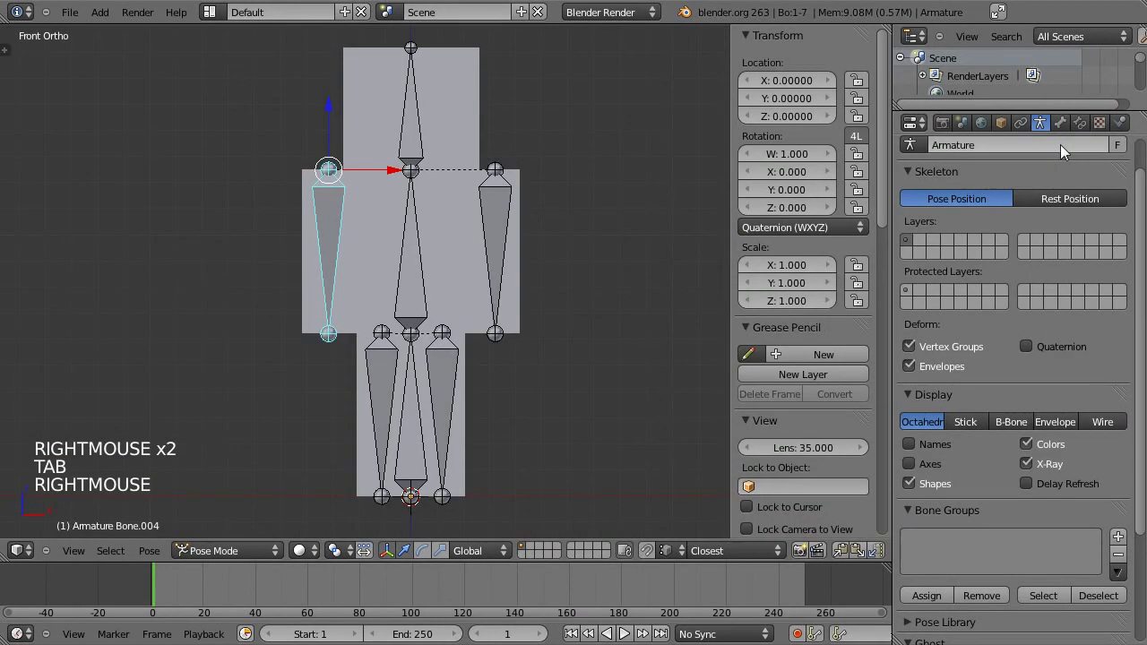
# Rename the second arm bone Bone.004 to RArm.
pyautogui.click(1061, 122)
pyautogui.click(1039, 152)
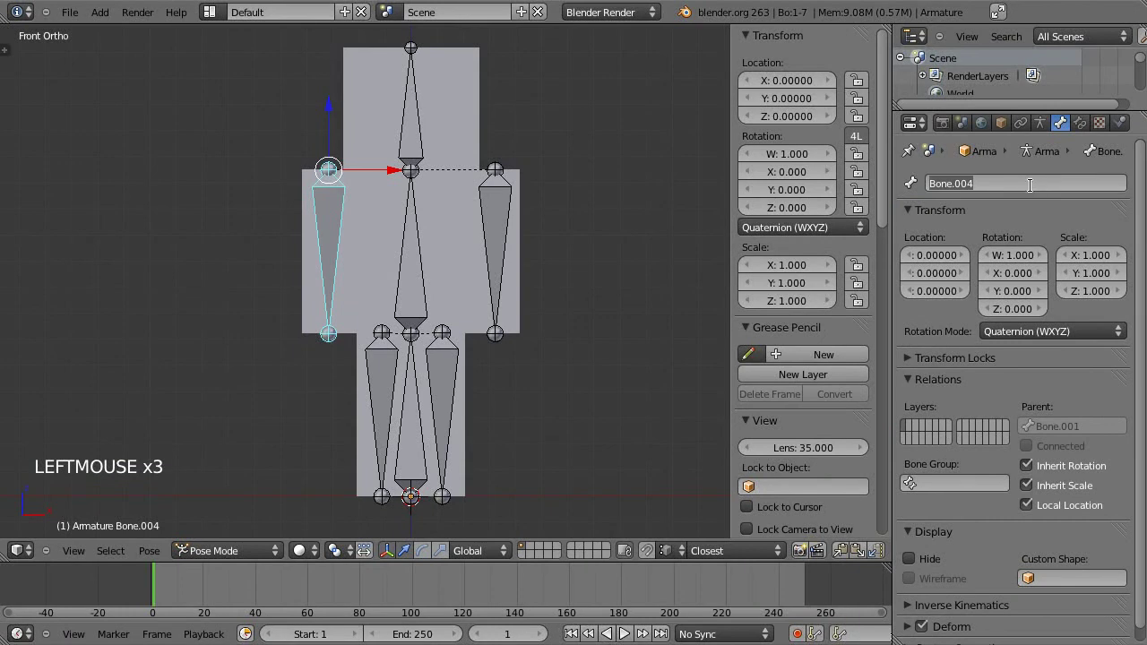
pyautogui.click(1066, 167)
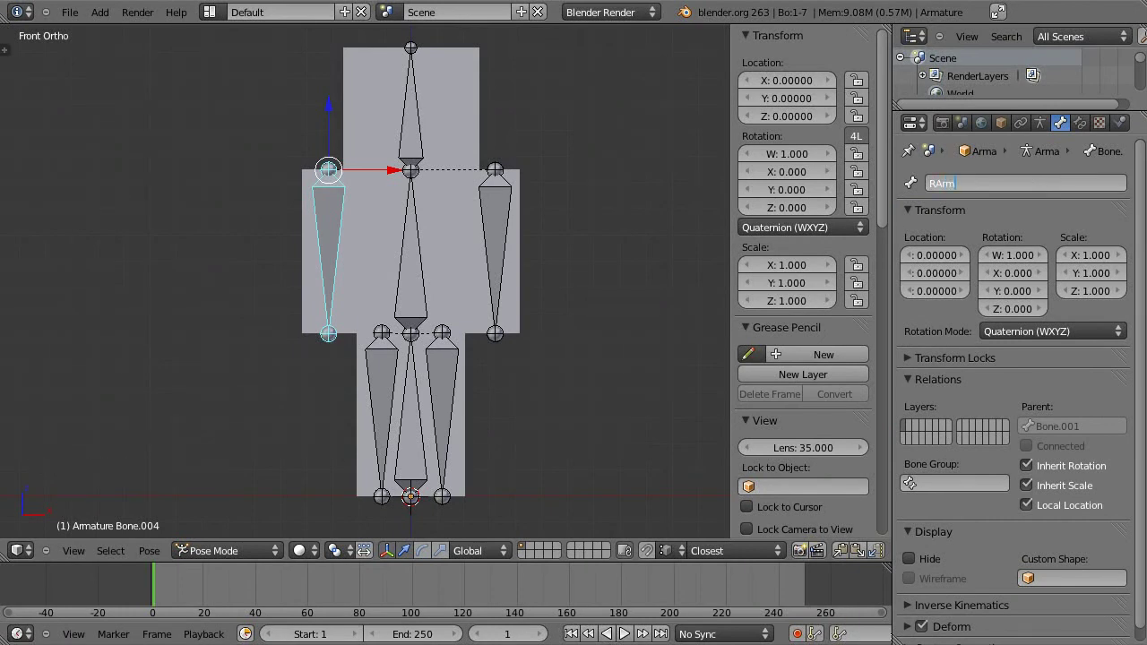
# Select that arm's vertices and assign them to a new RArm vertex group.
pyautogui.rightClick(293, 273)
pyautogui.press('Tab')
pyautogui.press('a')
pyautogui.press('l')
pyautogui.click(1063, 132)
pyautogui.click(1124, 301)
pyautogui.click(1059, 387)
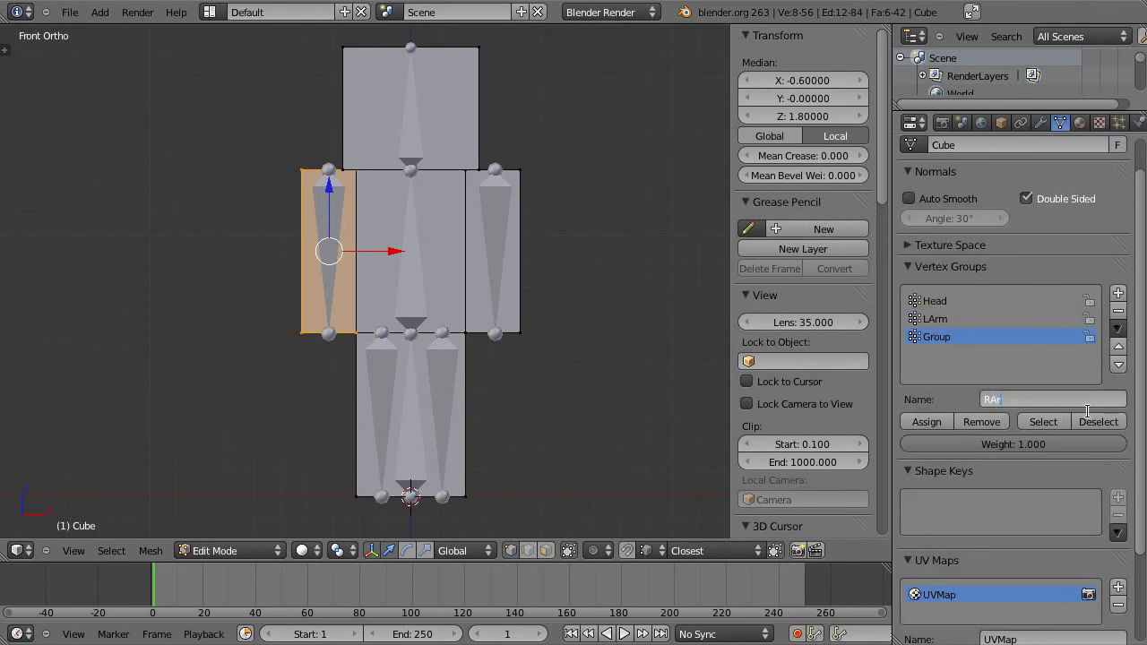
pyautogui.click(930, 420)
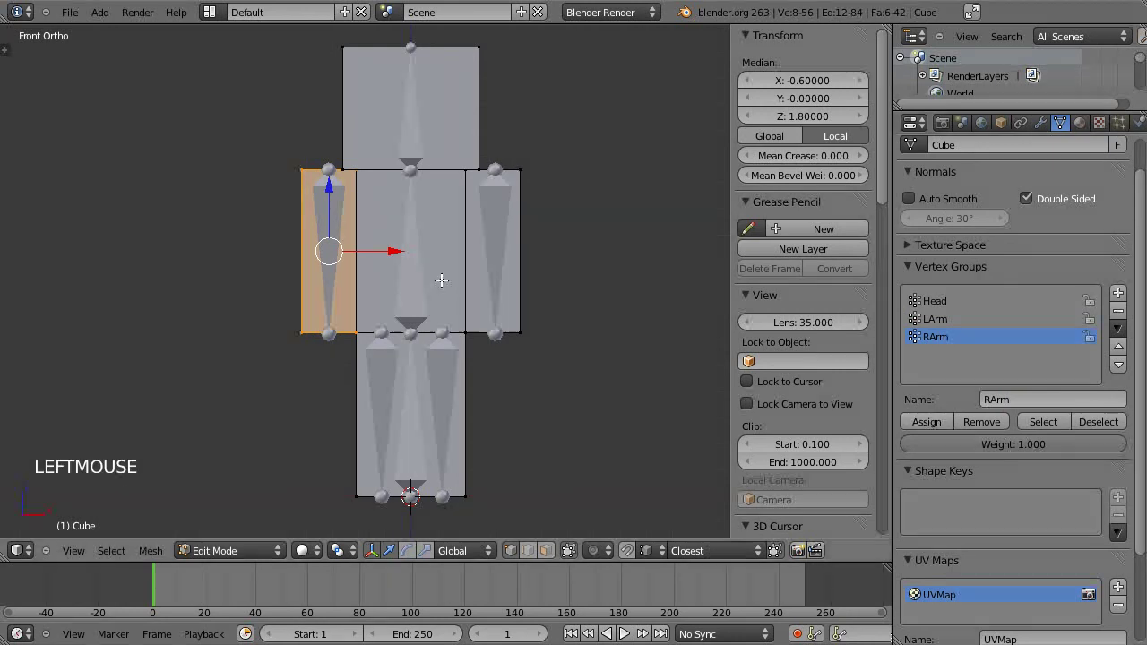
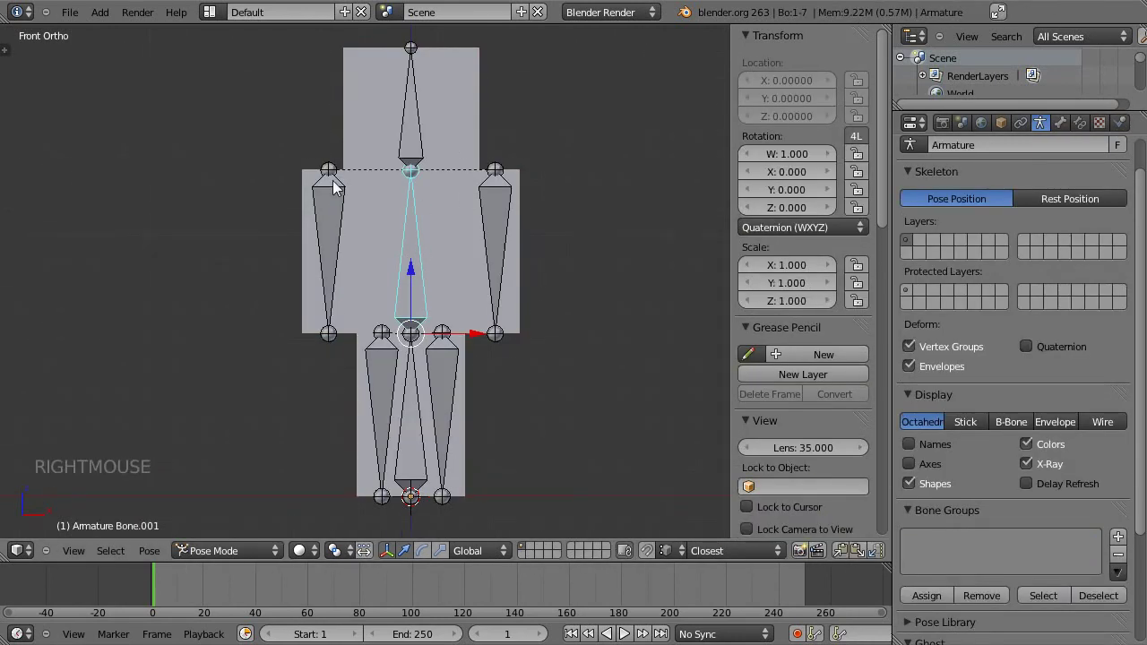
# Rename the spine bone to Body, then select the Steve mesh for vertex editing.
pyautogui.click(1071, 133)
pyautogui.click(1009, 168)
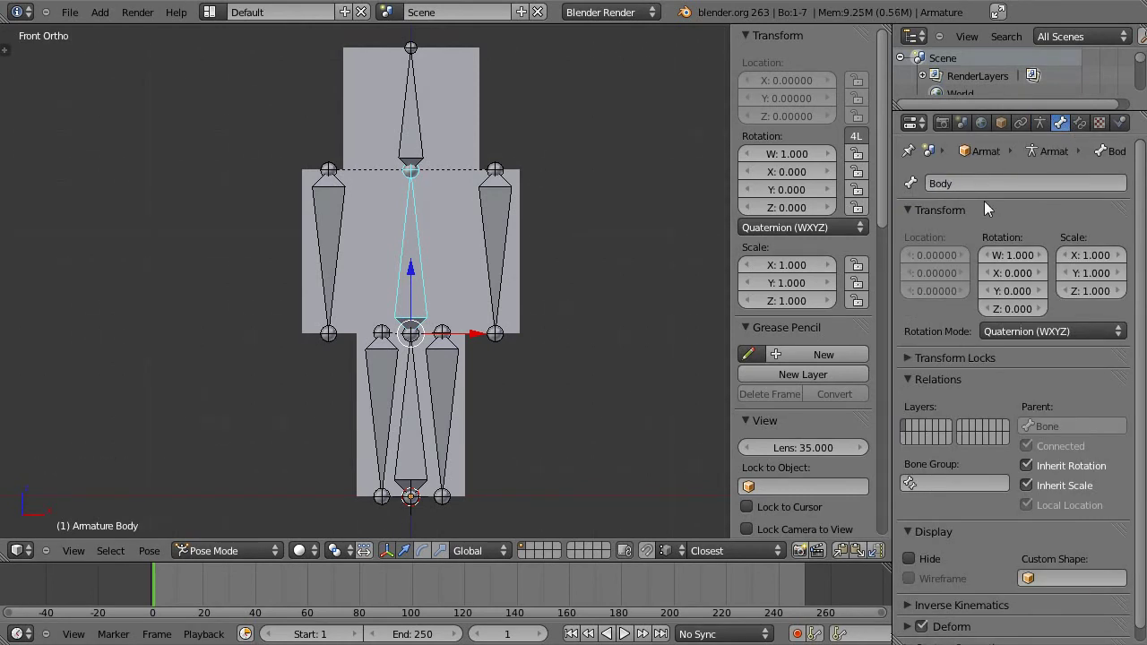
pyautogui.rightClick(453, 232)
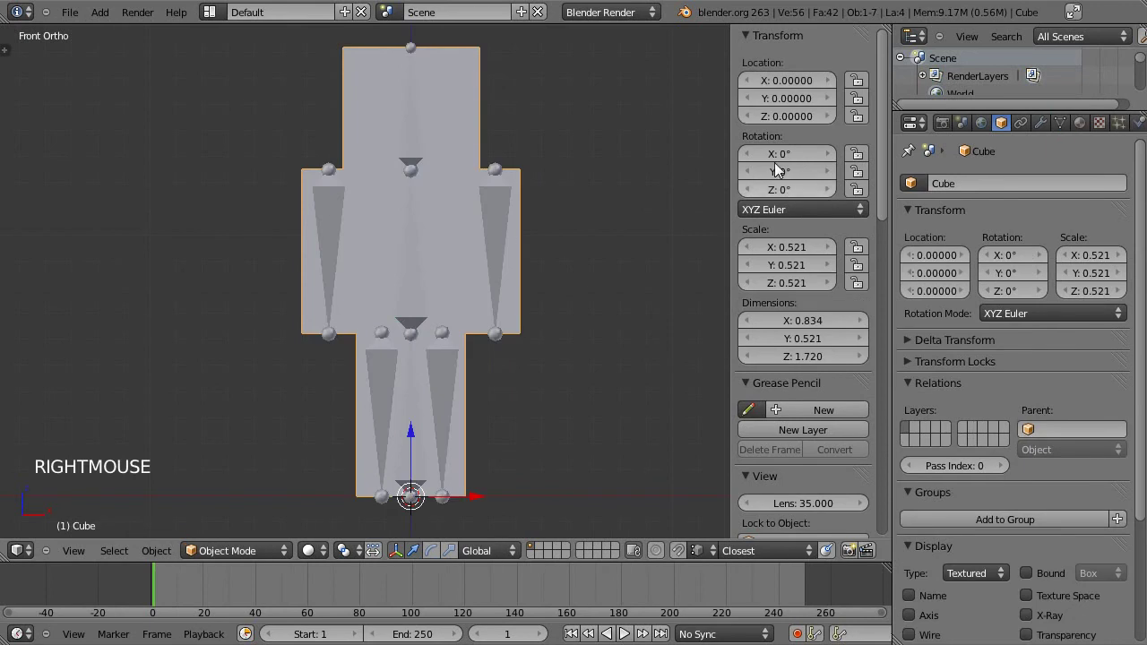
pyautogui.press('Tab')
# Isolate the torso vertices in wireframe so only the torso is selected.
pyautogui.press('a')
pyautogui.press('l')
pyautogui.press('l')
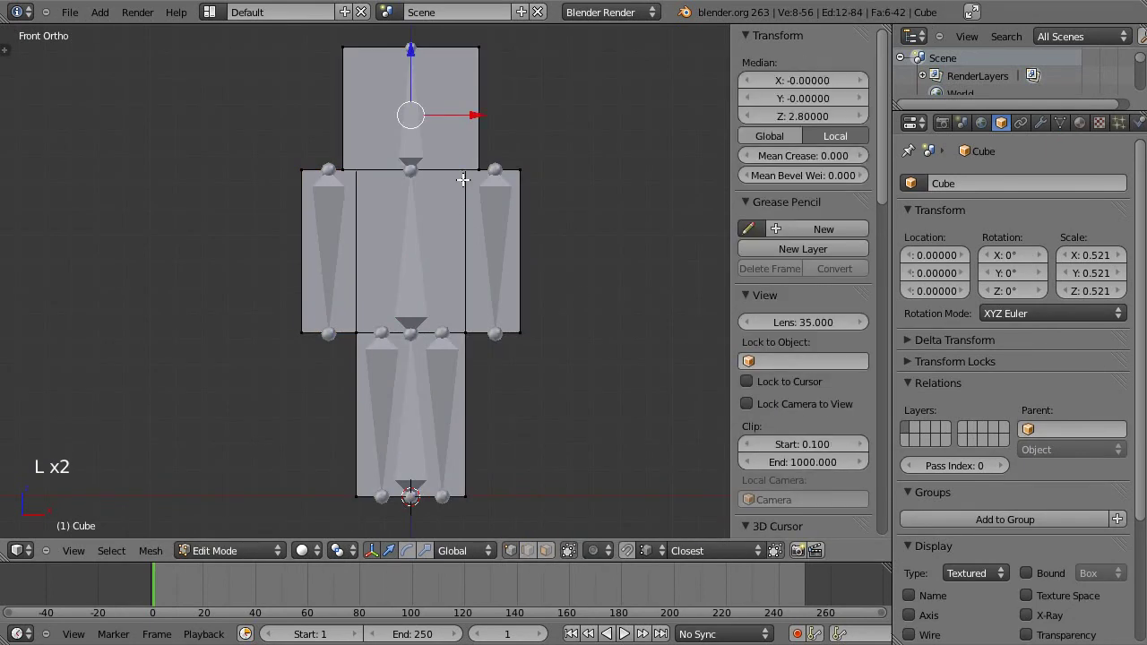
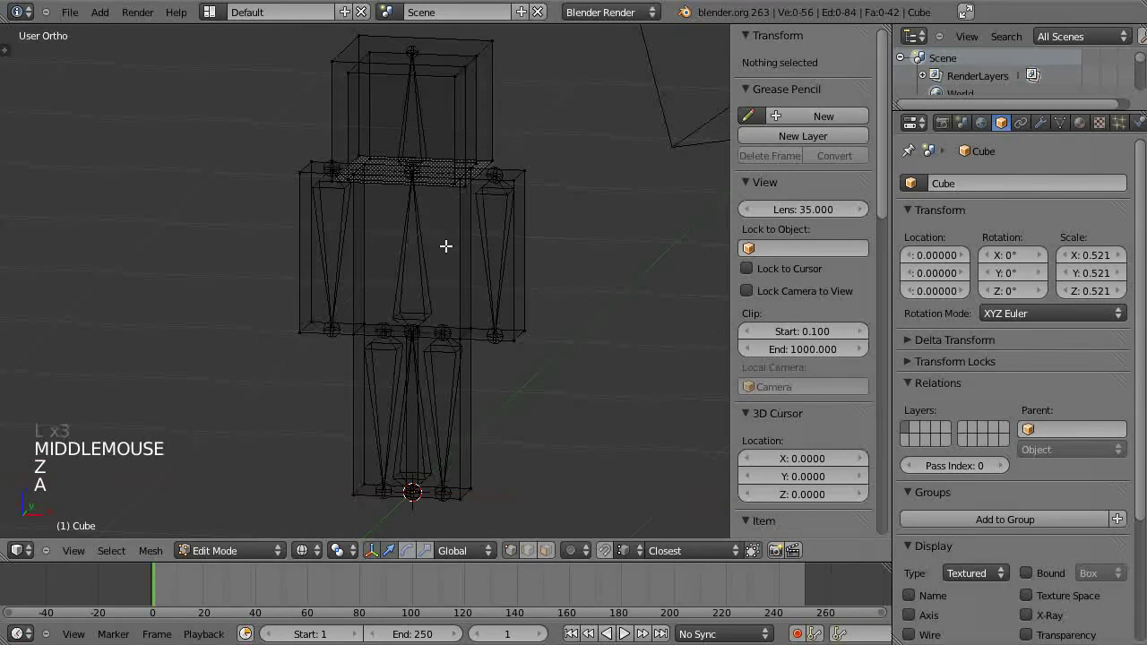
pyautogui.press('l')
pyautogui.press('l')
pyautogui.press('a')
pyautogui.press('l')
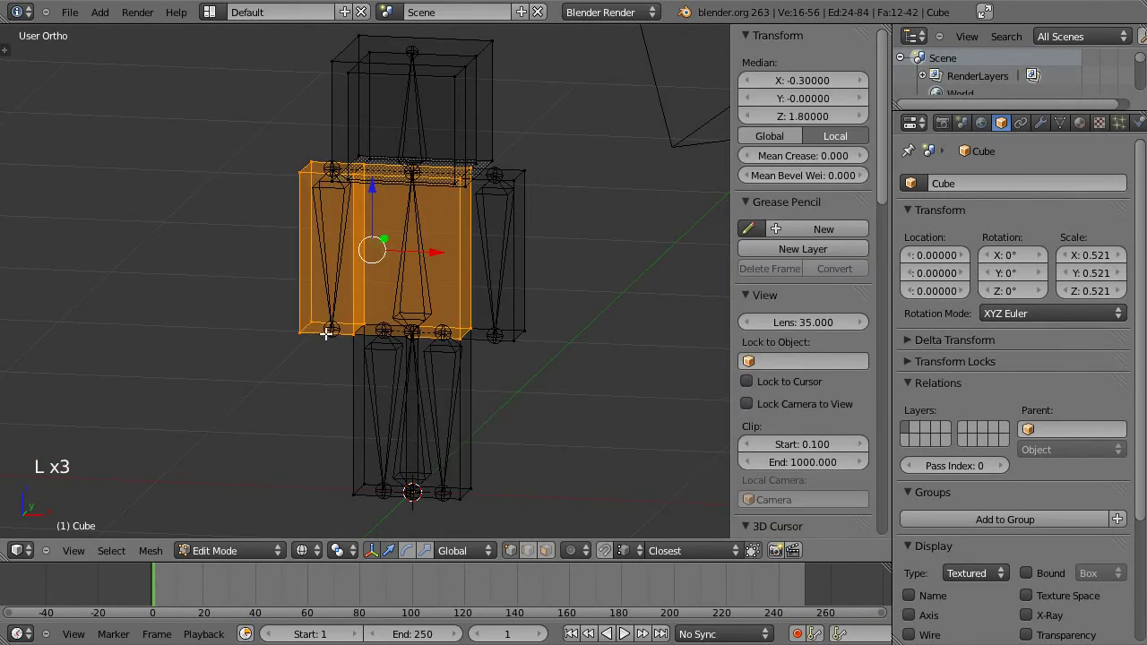
pyautogui.press('l')
pyautogui.press('alt+l')
pyautogui.press('alt+l')
pyautogui.press('ctrl+l')
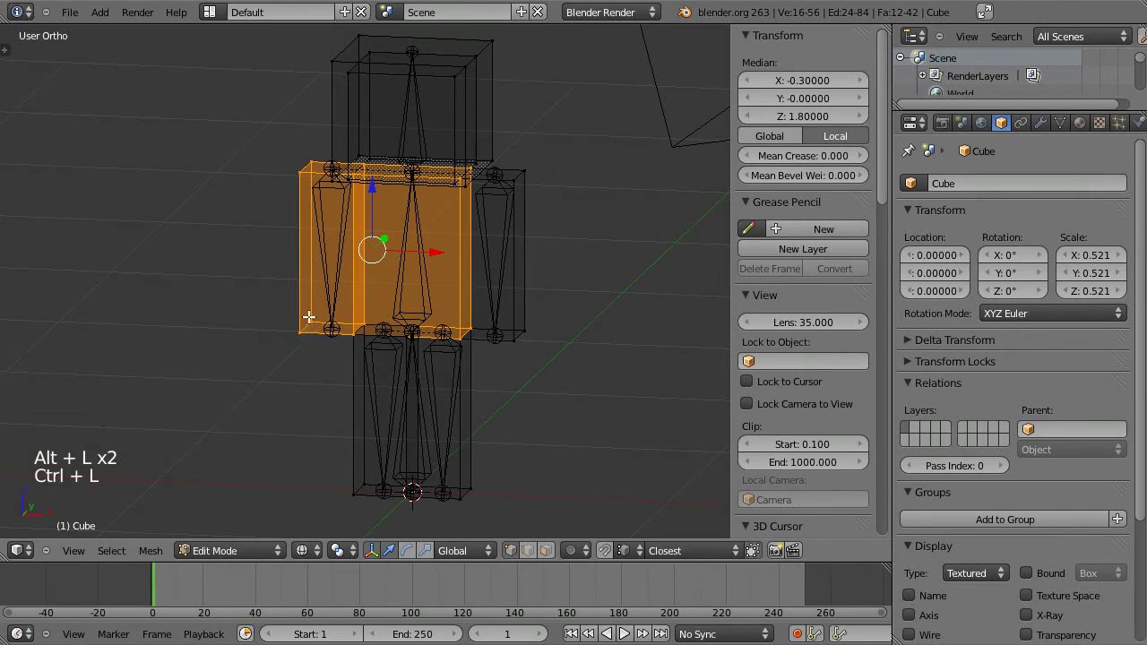
pyautogui.press('shift+l')
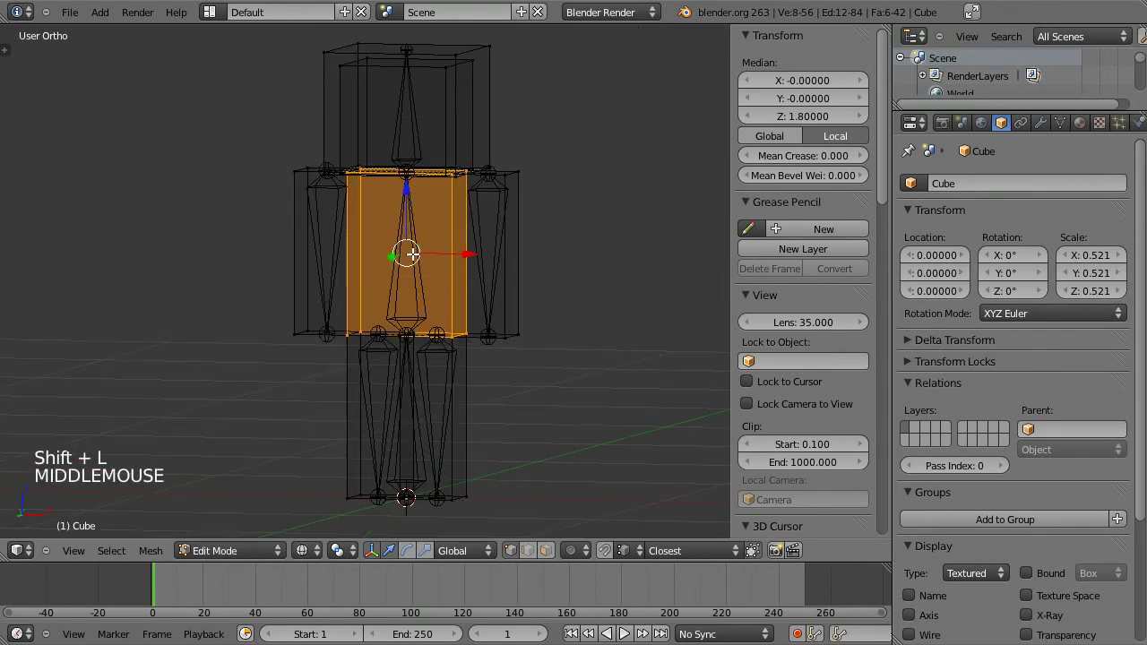
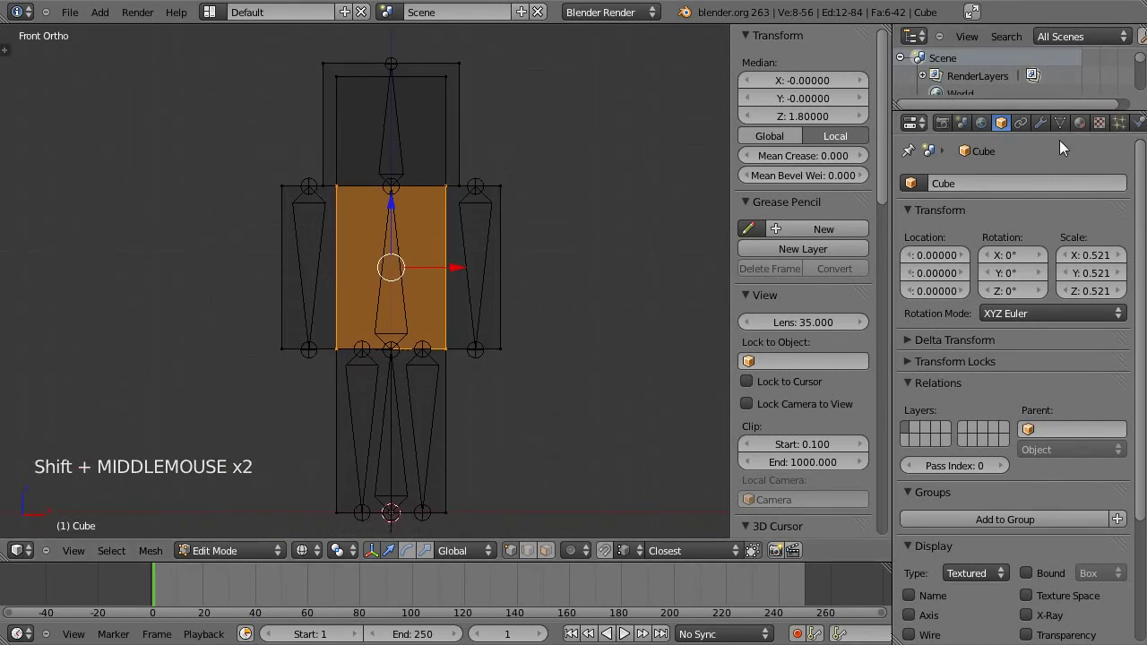
# Add a fourth vertex group and begin naming it Body for the torso vertices.
pyautogui.click(1063, 124)
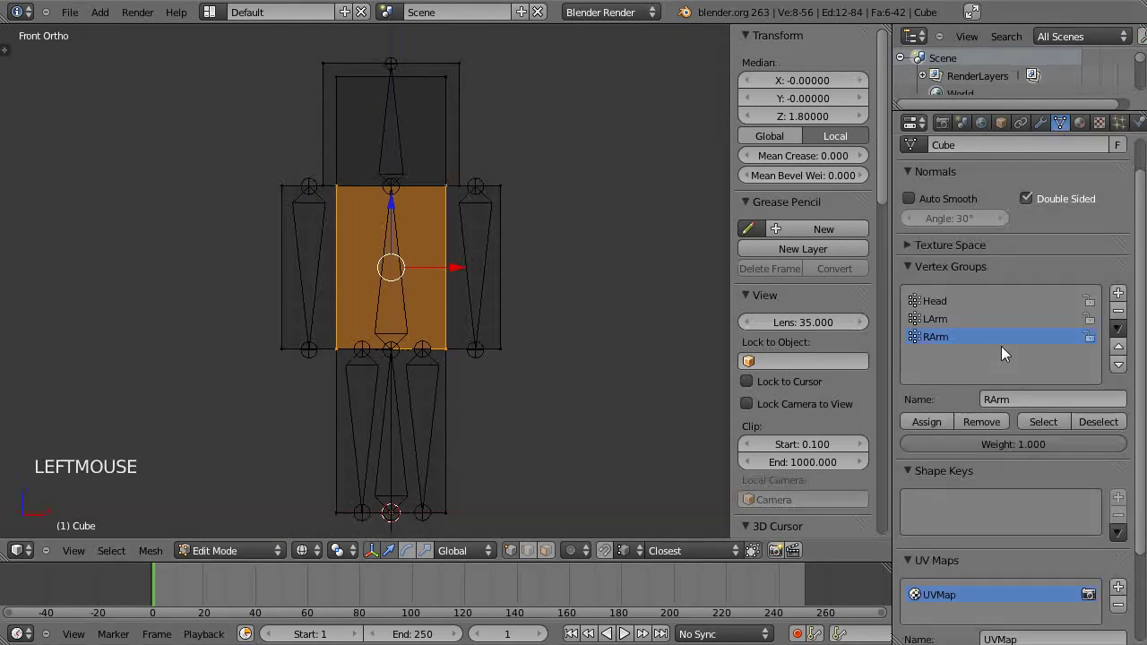
pyautogui.click(1126, 301)
pyautogui.click(1050, 391)
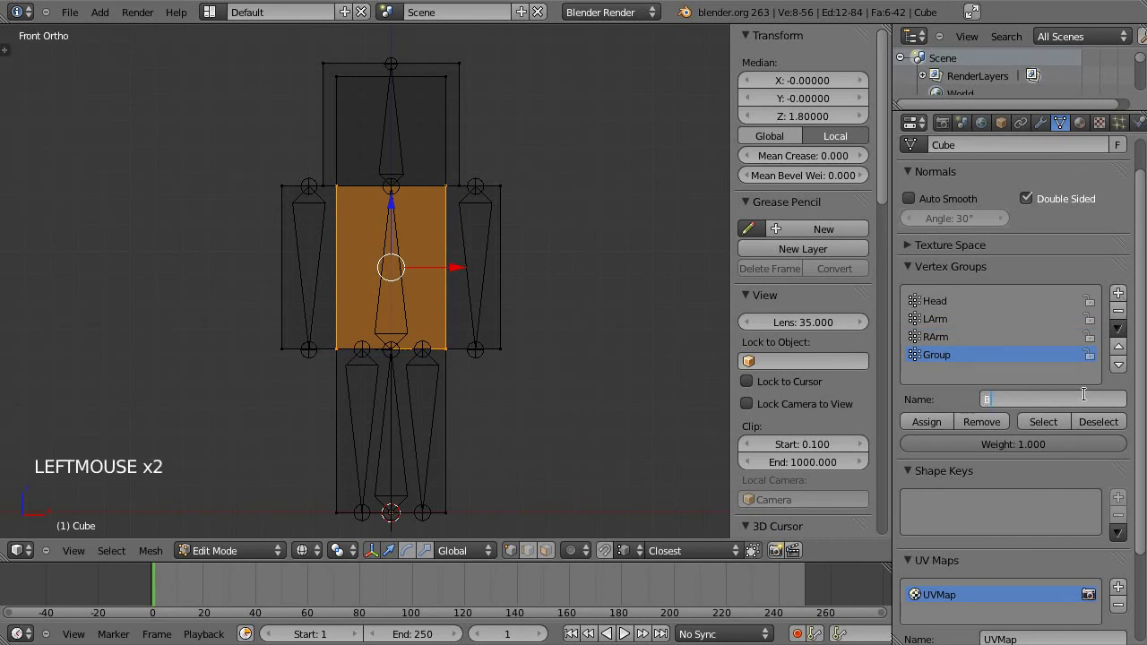
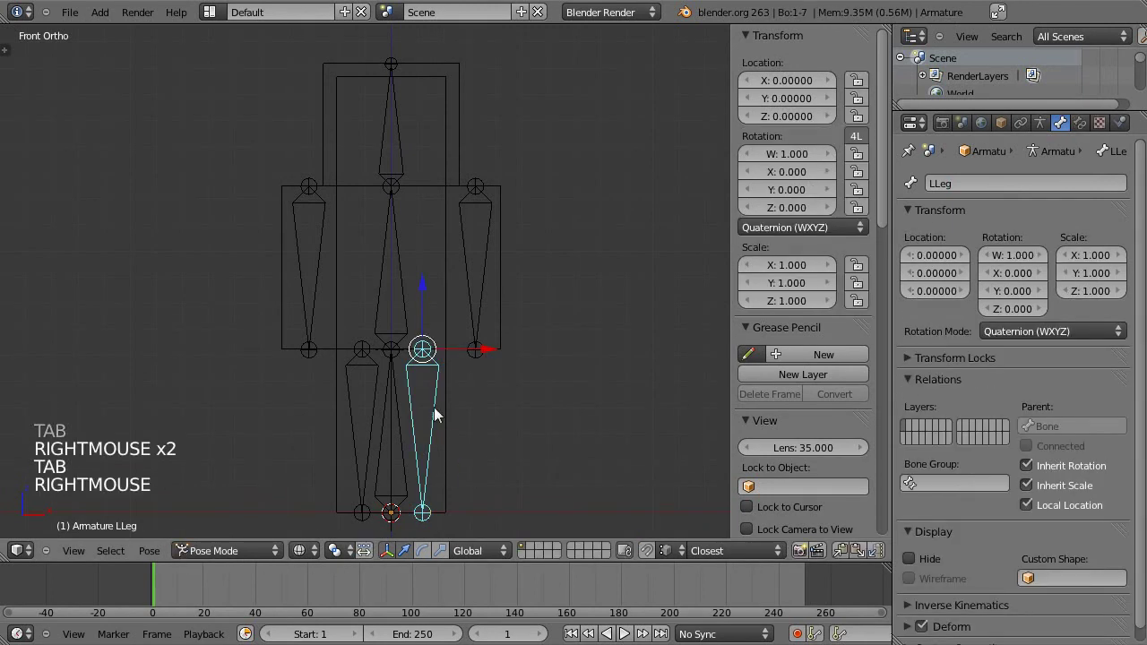
# Select the left leg's vertices and assign them to a new LLeg vertex group.
pyautogui.rightClick(452, 433)
pyautogui.press('Tab')
pyautogui.press('a')
pyautogui.press('l')
pyautogui.click(1089, 155)
pyautogui.click(1071, 131)
pyautogui.click(1126, 298)
pyautogui.click(1071, 393)
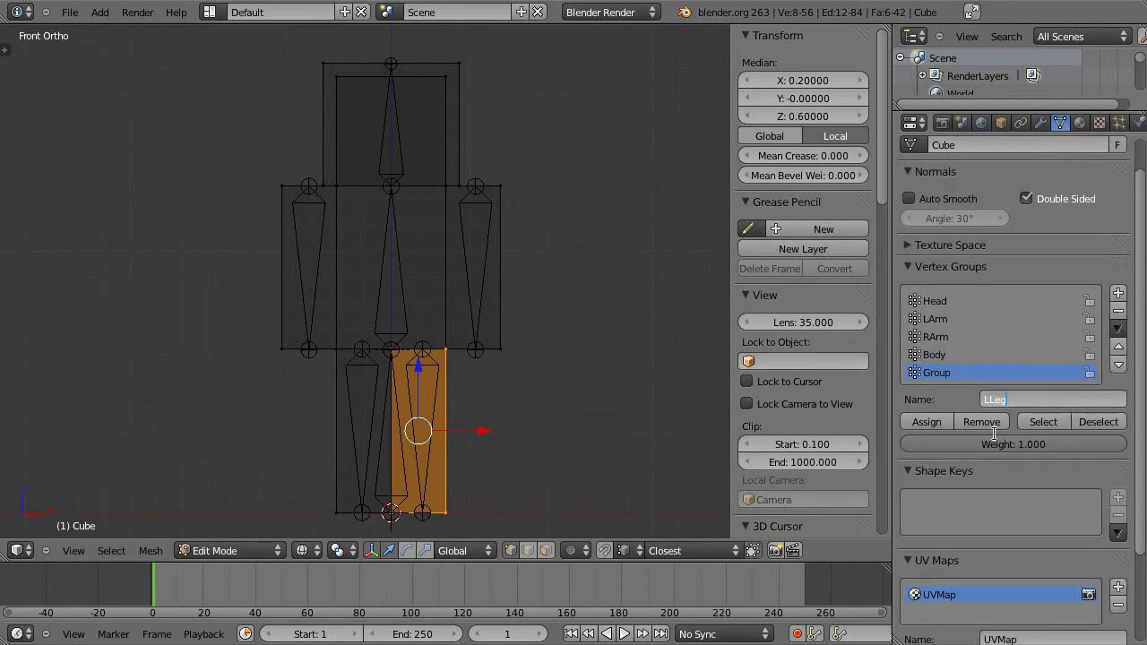
pyautogui.click(937, 435)
pyautogui.press('Tab')
pyautogui.click(376, 402)
# Rename the other leg bone, formerly Bone.006, to RLeg.
pyautogui.rightClick(370, 397)
pyautogui.click(1031, 139)
pyautogui.click(1029, 182)
pyautogui.click(1024, 167)
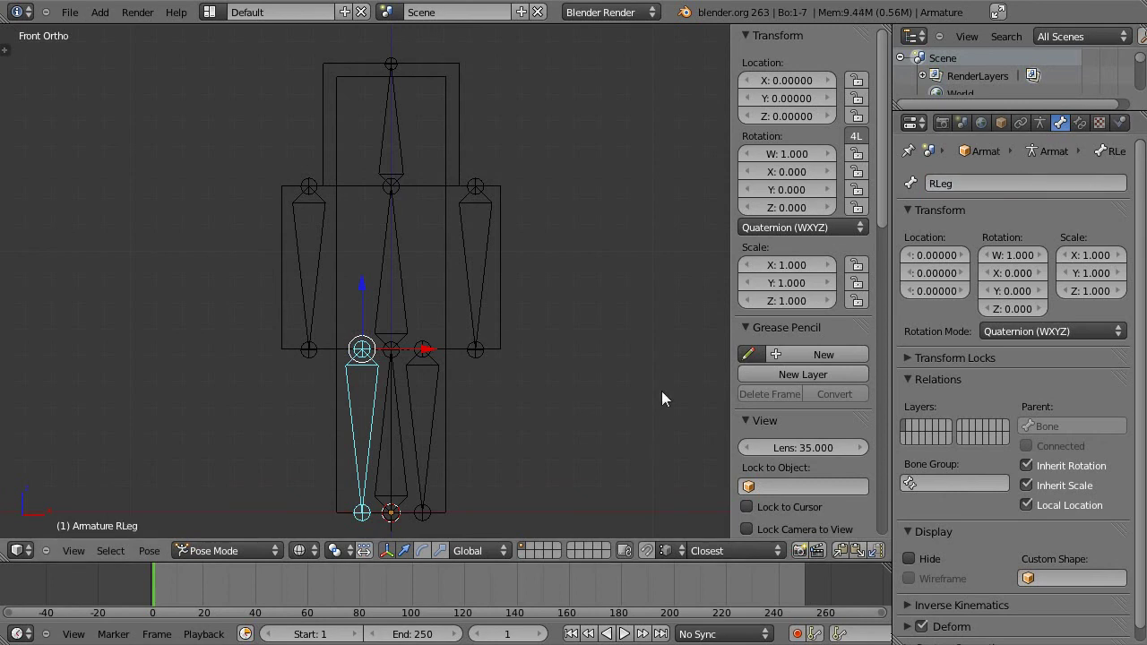
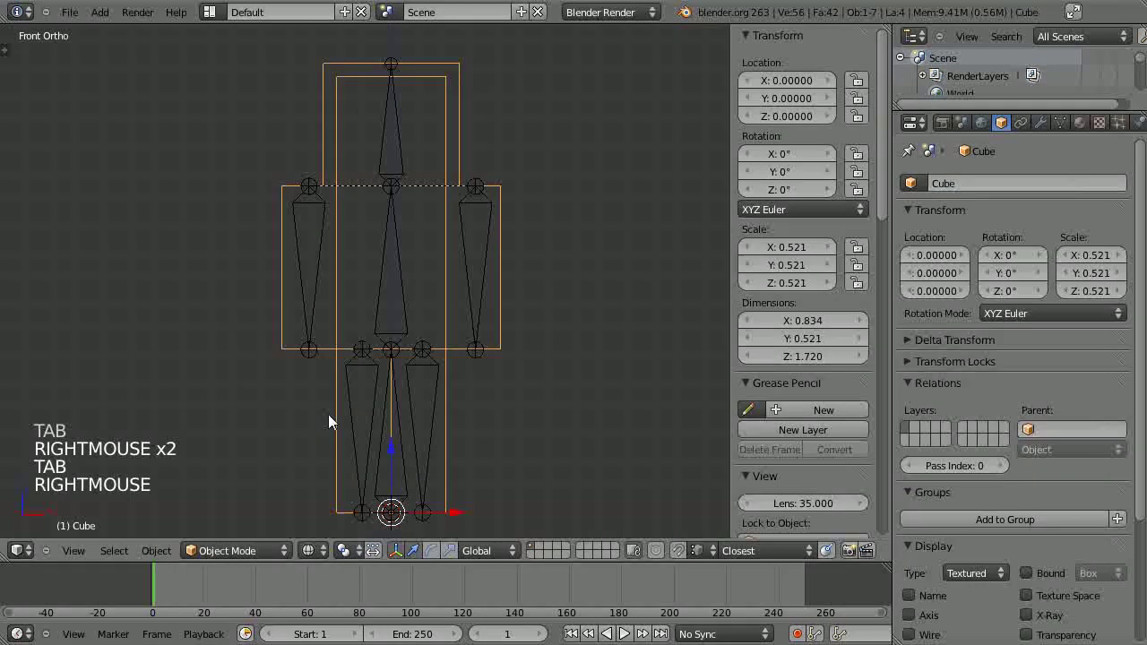
# Add a sixth vertex group after LLeg and begin renaming it RLeg.
pyautogui.click(973, 178)
pyautogui.click(1074, 128)
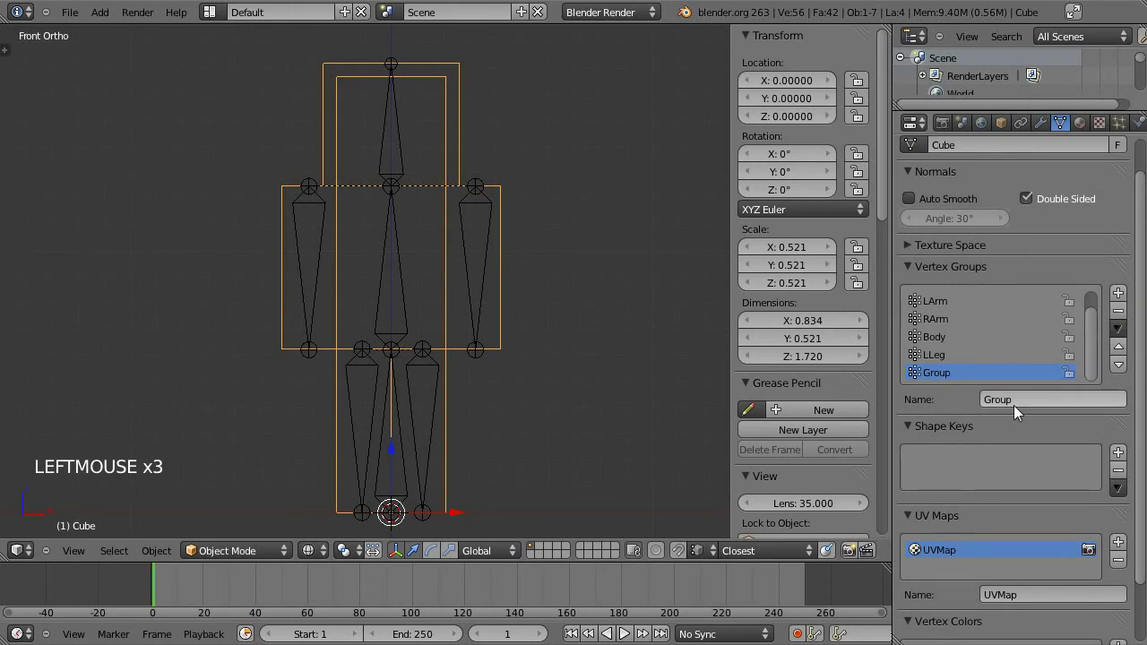
pyautogui.click(1026, 395)
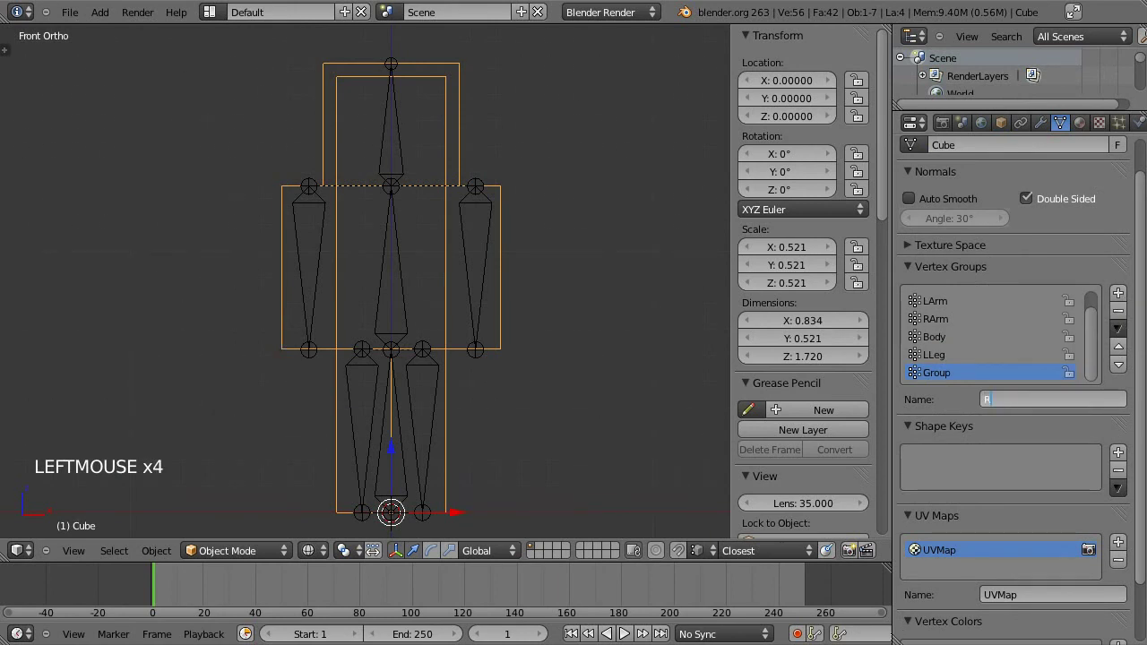
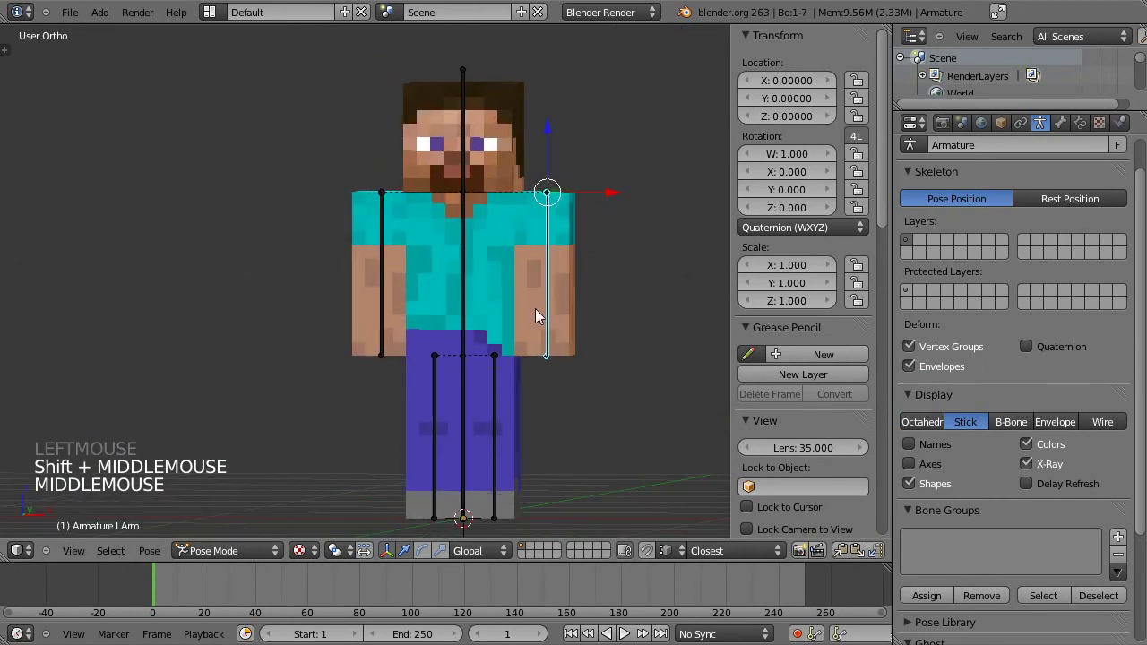
# Rotate each arm and leg bone in turn to test the rig, cancelling back to rest each time.
pyautogui.press('r')
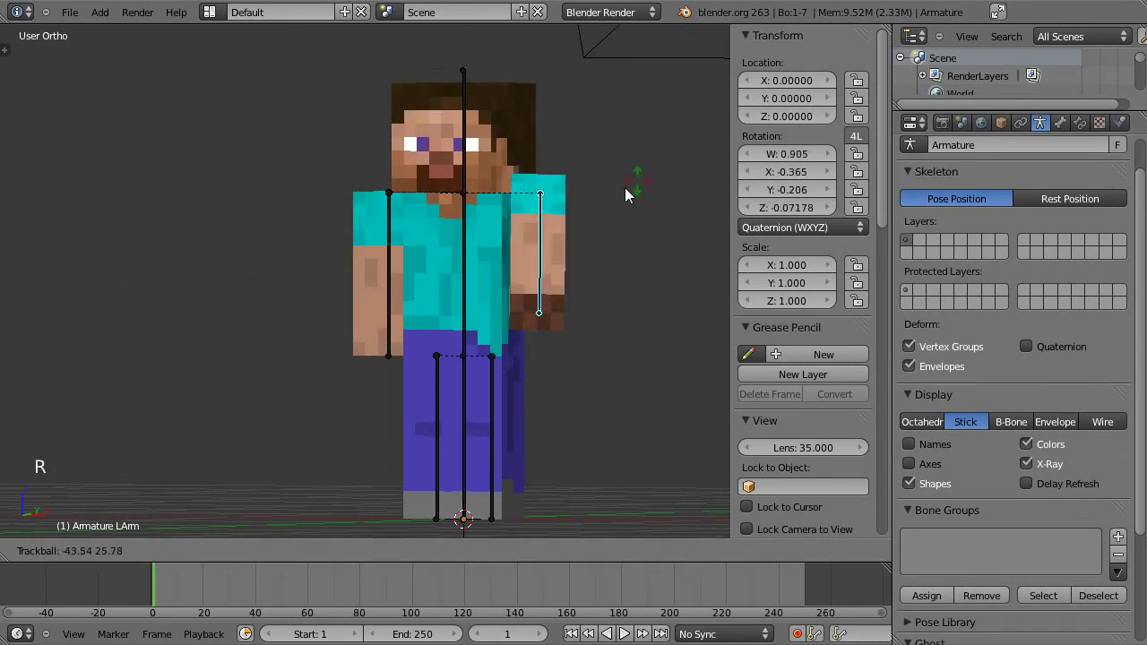
pyautogui.rightClick(439, 170)
pyautogui.rightClick(480, 103)
pyautogui.press('r')
pyautogui.rightClick(523, 174)
pyautogui.rightClick(497, 260)
pyautogui.rightClick(460, 242)
pyautogui.press('r')
pyautogui.rightClick(475, 245)
pyautogui.rightClick(465, 386)
pyautogui.press('r')
pyautogui.rightClick(468, 403)
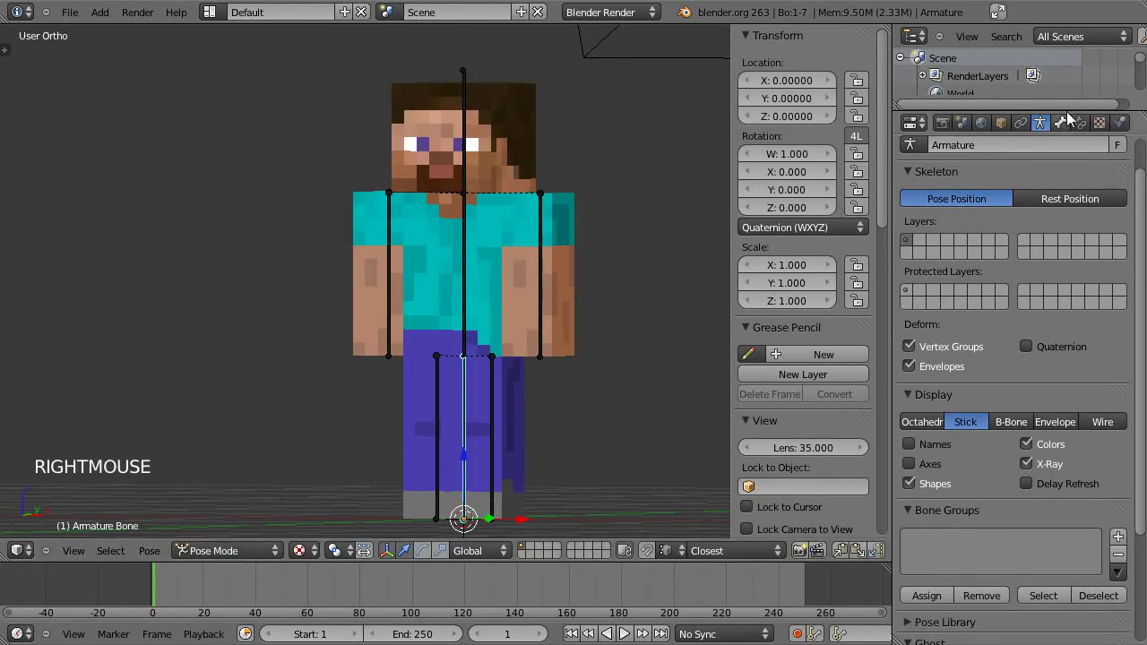
# Rename the bottom bone to Root and orbit around textured Steve with the skeleton at rest.
pyautogui.click(1068, 131)
pyautogui.click(1004, 198)
pyautogui.click(1010, 171)
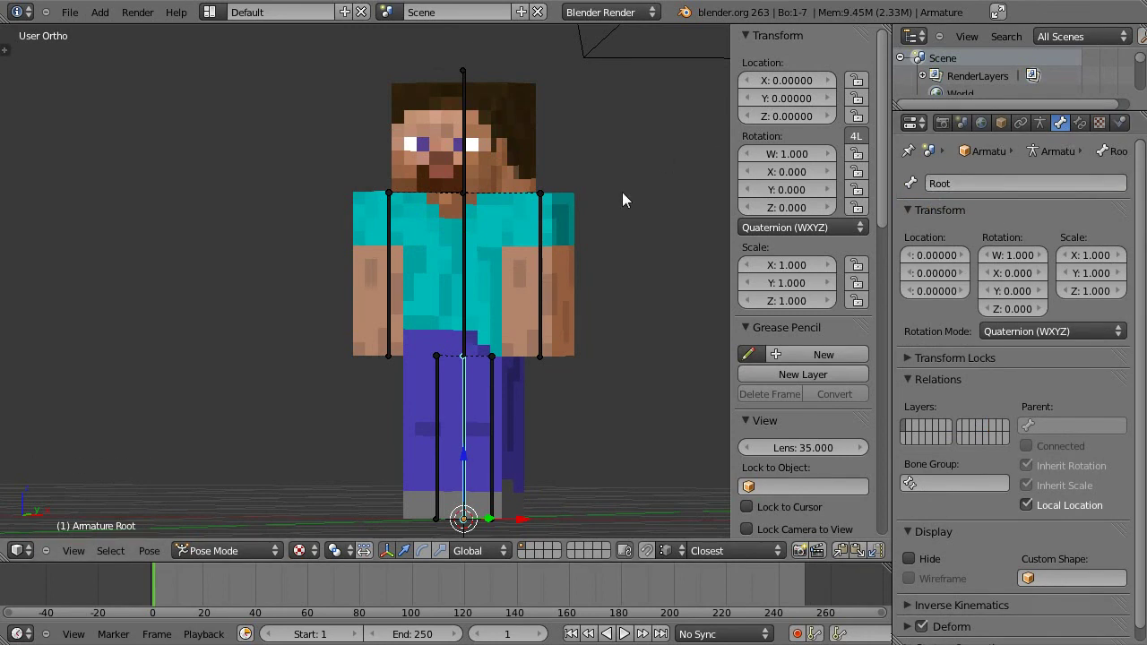
pyautogui.middleClick(499, 322)
pyautogui.middleClick(492, 312)
pyautogui.press('a')
pyautogui.middleClick(399, 215)
pyautogui.middleClick(453, 235)
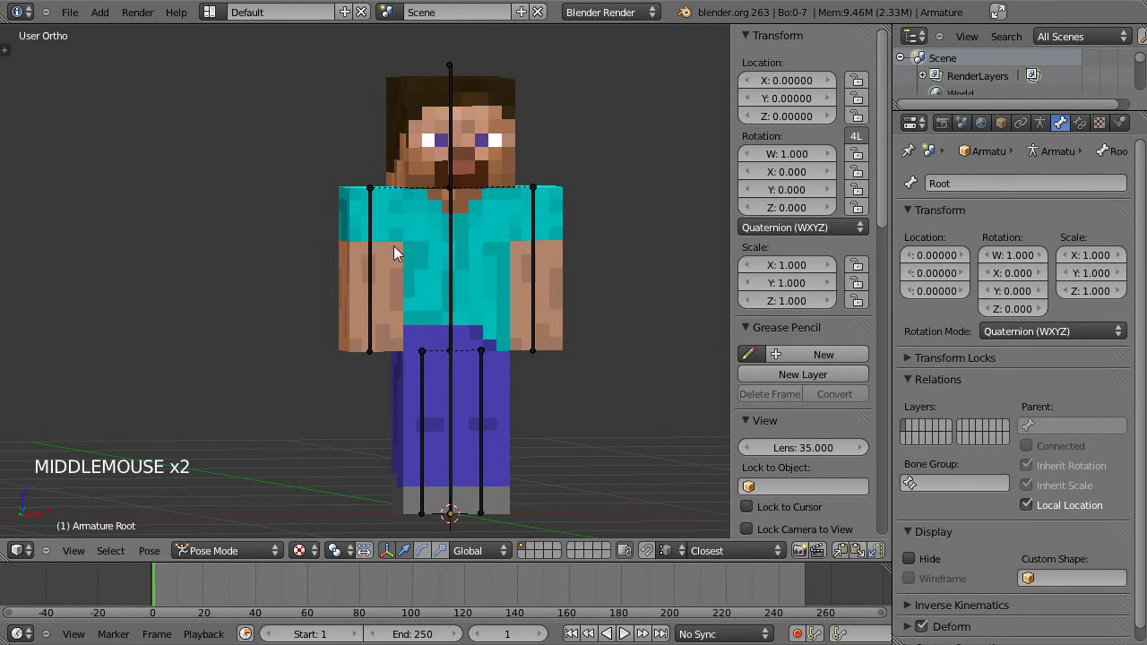